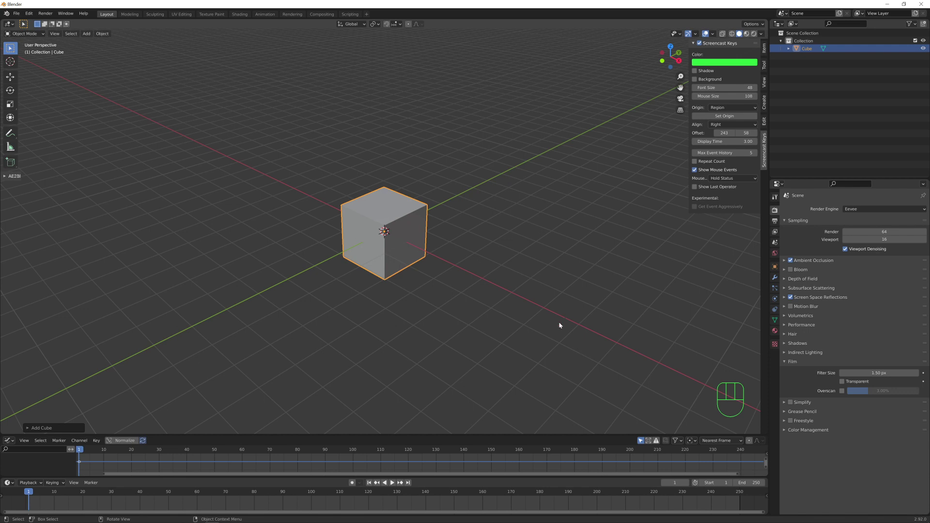
# - Stretch the default cube taller along Z from front view
pyautogui.click(403, 217)
pyautogui.press('KP_1')
pyautogui.middleClick(453, 238)
pyautogui.press('s')
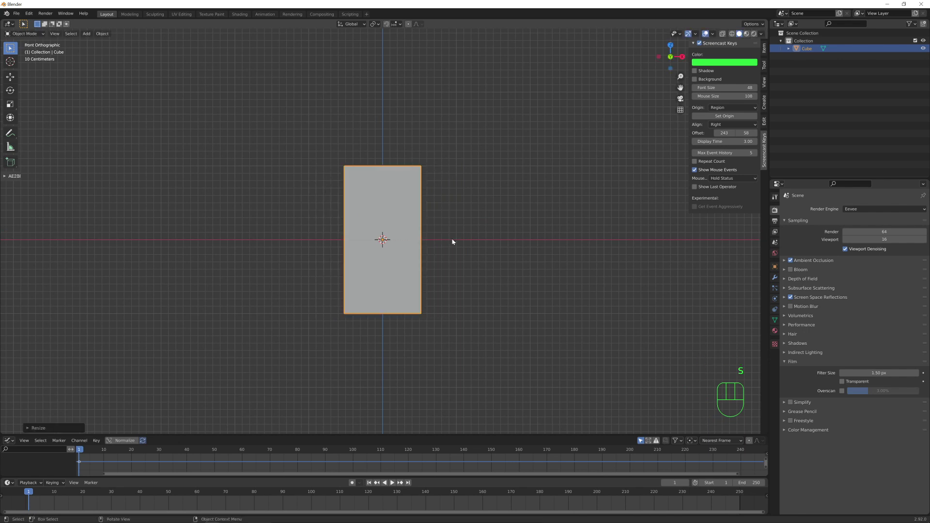
# - Thin the slab along Y from the side view to domino thickness
pyautogui.press('KP_3')
pyautogui.press('s')
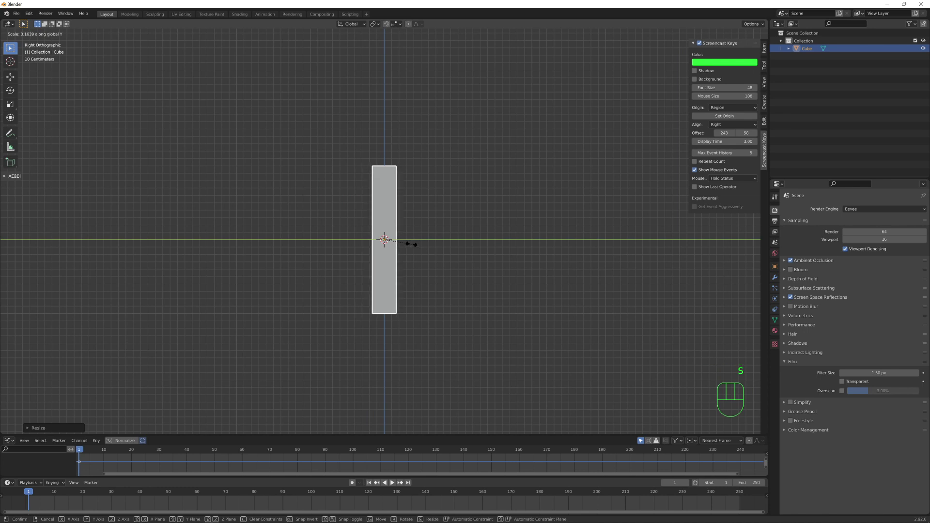
pyautogui.press('KP_1')
pyautogui.middleClick(448, 281)
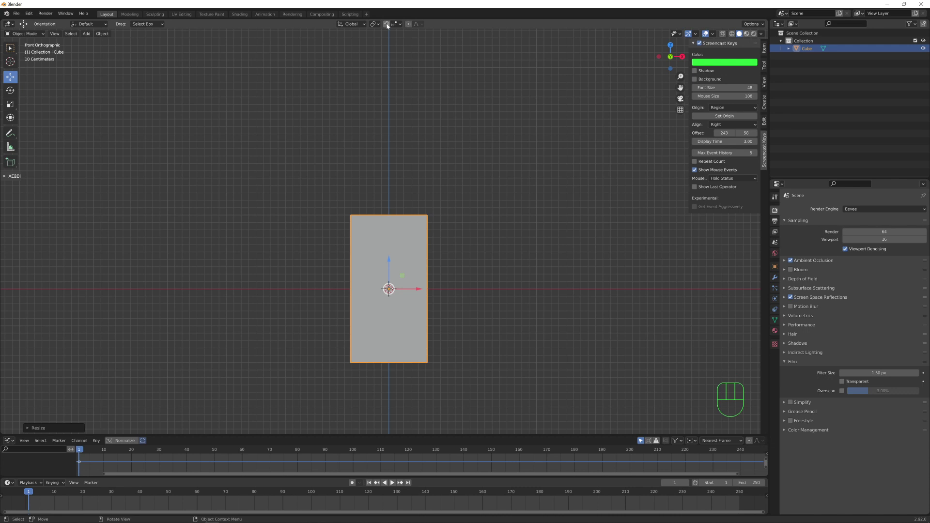
# - Enable snapping and lift the domino so its base rests on the floor
pyautogui.click(389, 25)
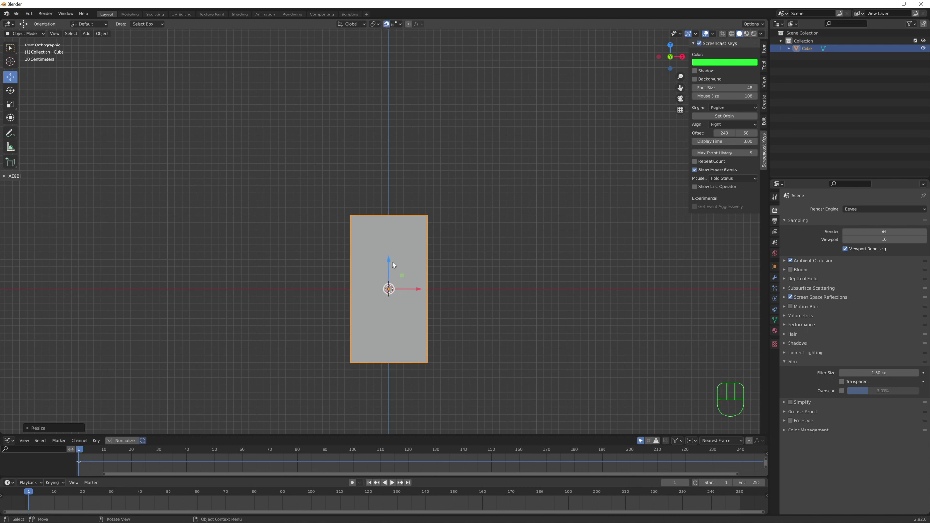
pyautogui.moveTo(390, 263); pyautogui.dragTo(413, 217)
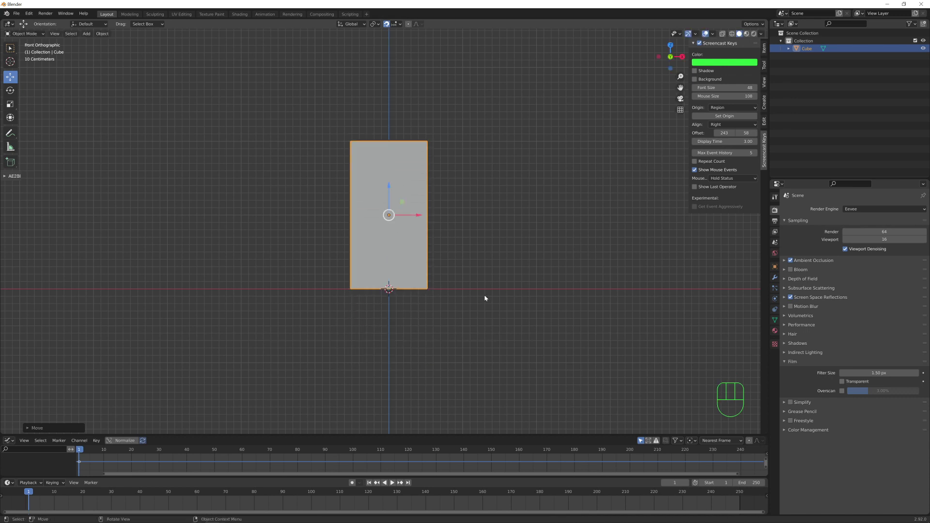
pyautogui.moveTo(476, 277); pyautogui.dragTo(450, 288)
pyautogui.press('KP_1')
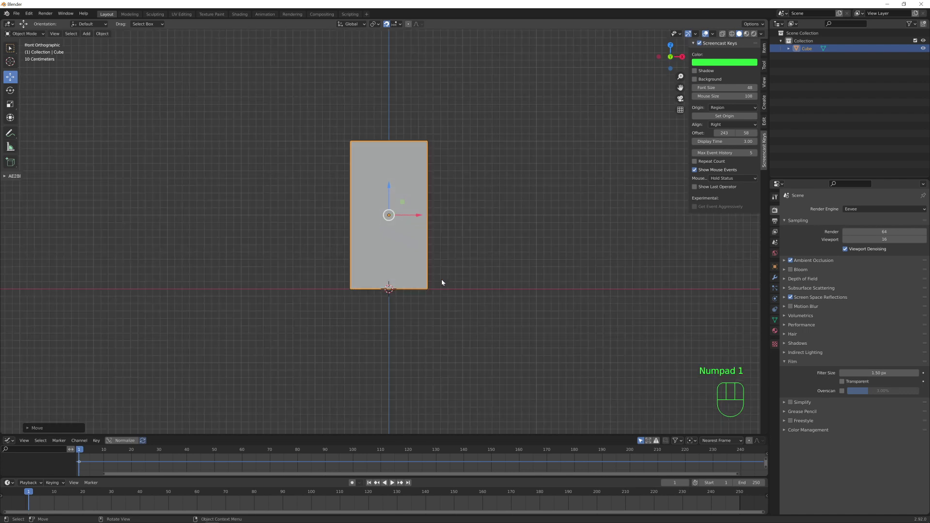
pyautogui.press('KP_3')
# - Apply the domino's scale after inspecting it in perspective
pyautogui.moveTo(429, 241); pyautogui.dragTo(462, 262)
pyautogui.middleClick(386, 270)
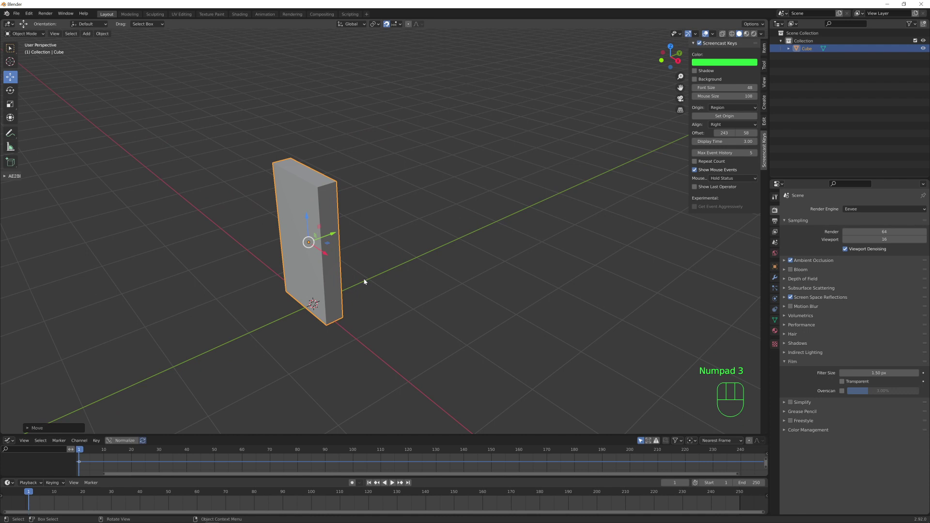
pyautogui.middleClick(368, 276)
pyautogui.middleClick(375, 259)
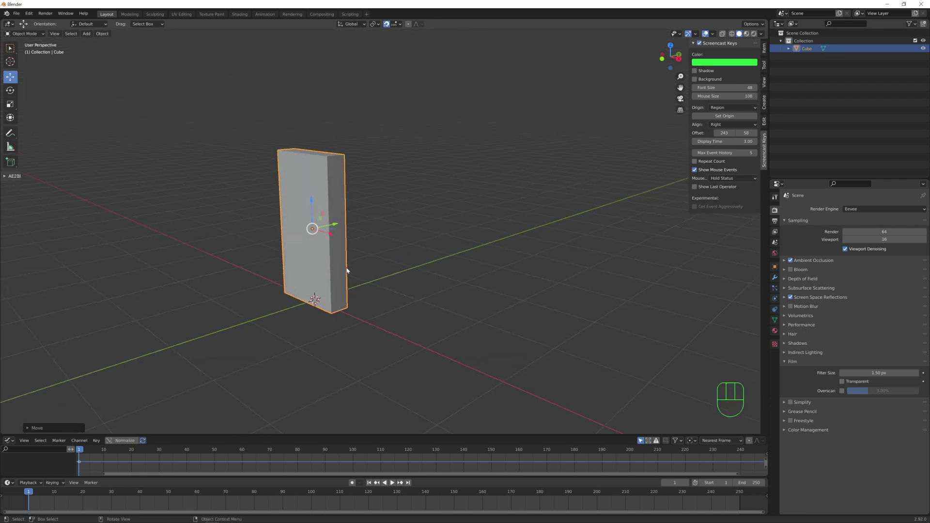
pyautogui.press('ctrl+a')
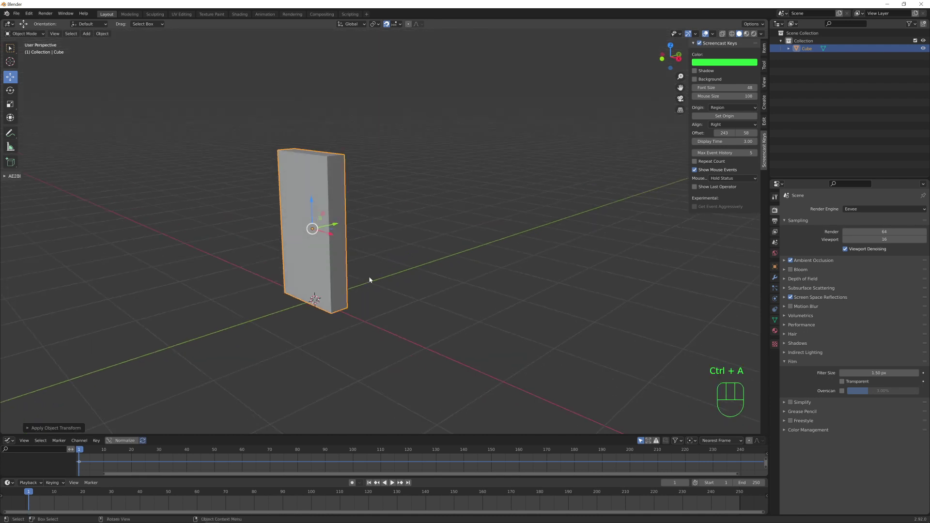
pyautogui.press('KP_1')
pyautogui.press('KP_3')
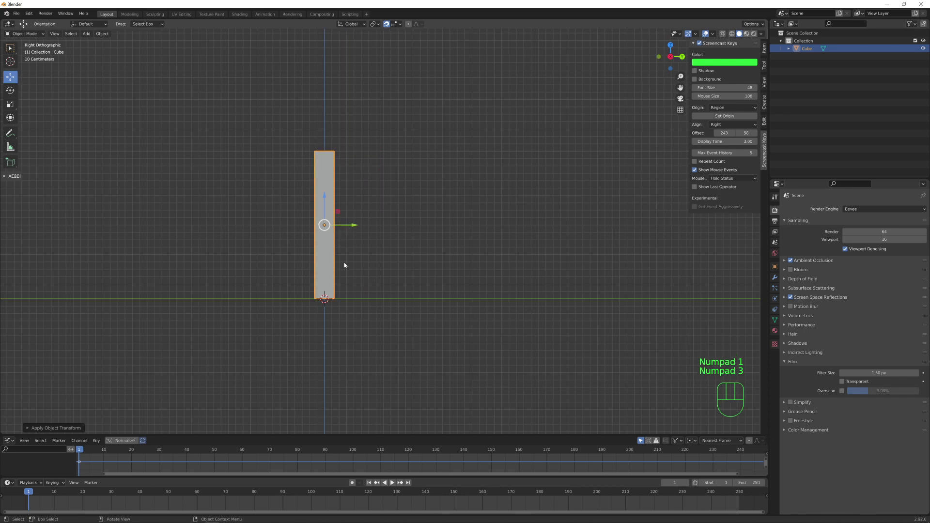
# - Add an Array modifier to the domino with Relative Offset switched off
pyautogui.moveTo(295, 257); pyautogui.dragTo(243, 272)
pyautogui.moveTo(225, 273); pyautogui.dragTo(177, 295)
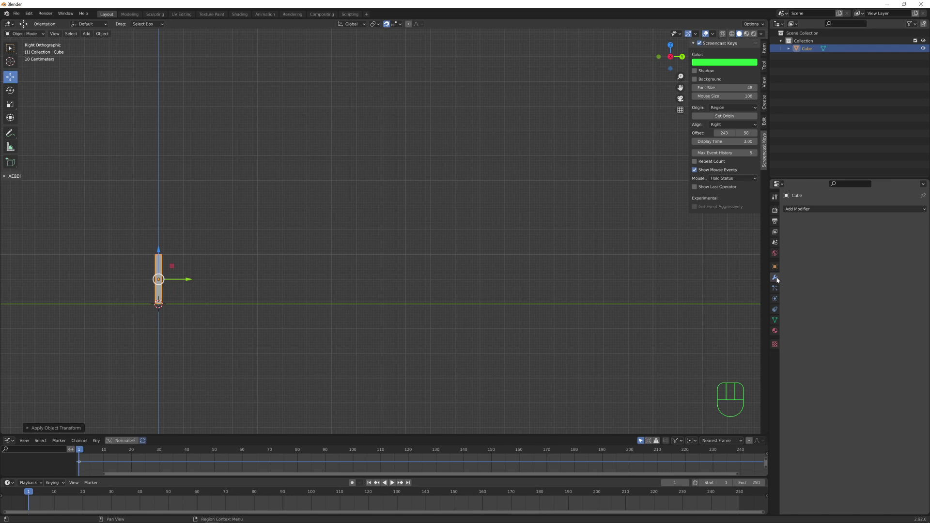
pyautogui.moveTo(809, 207); pyautogui.dragTo(779, 235)
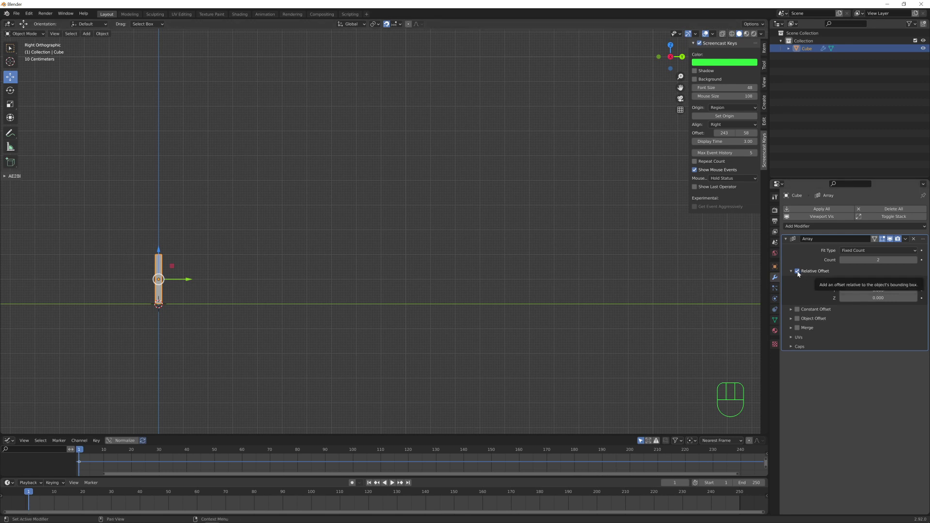
pyautogui.click(800, 272)
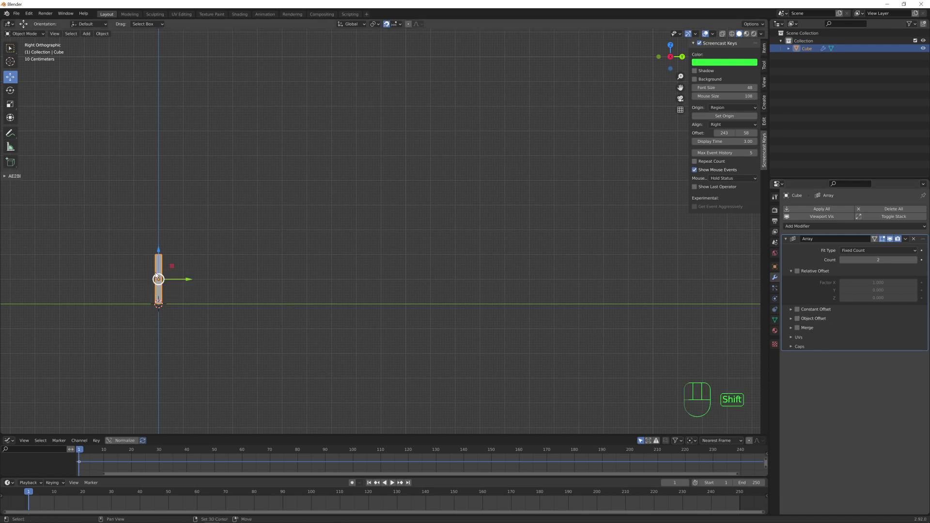
# - Place a duplicate beside the domino and remove its Array modifier
pyautogui.press('shift+d')
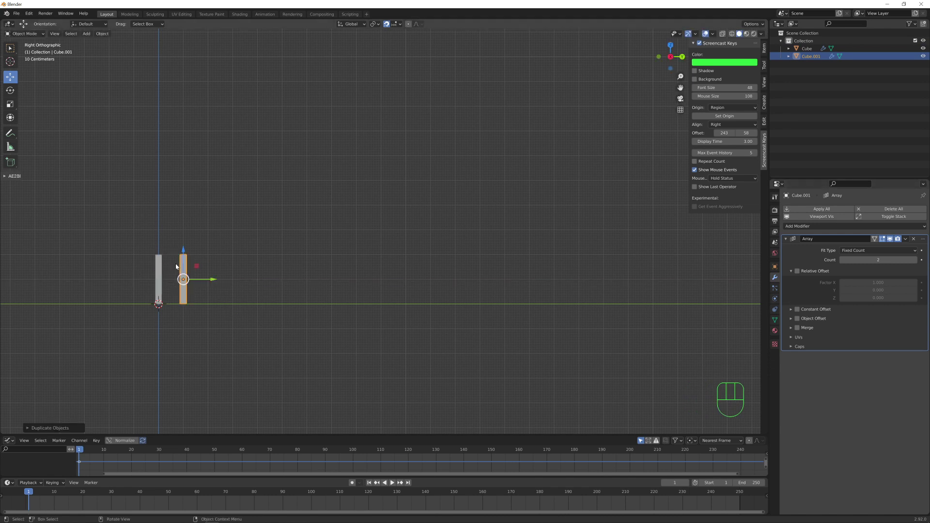
pyautogui.click(915, 241)
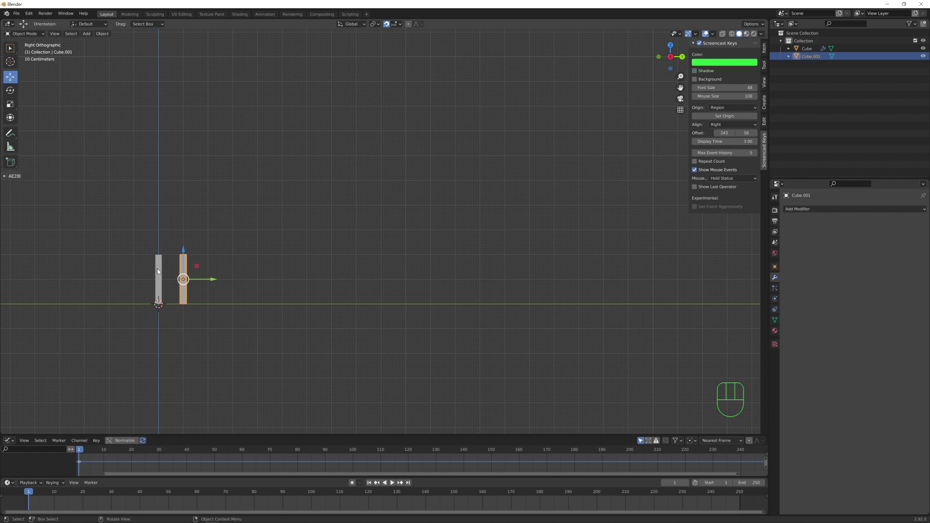
pyautogui.click(159, 271)
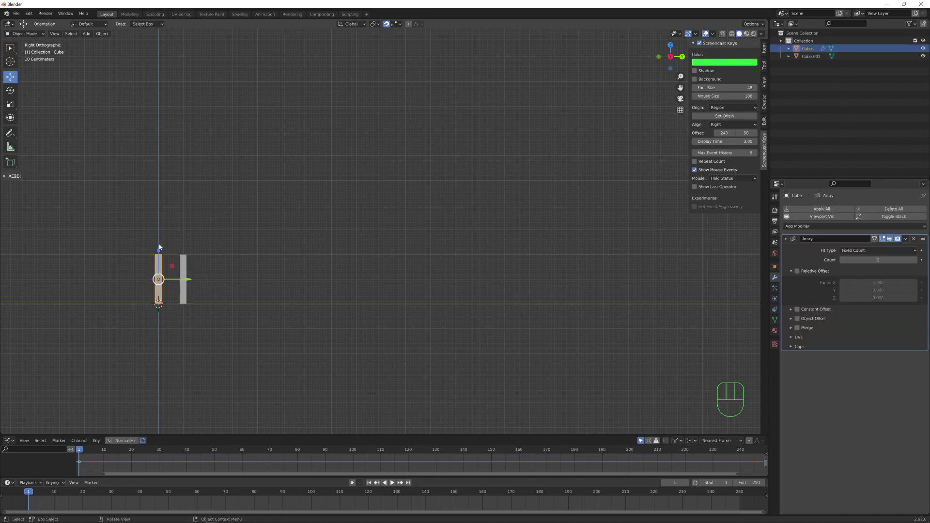
pyautogui.middleClick(317, 238)
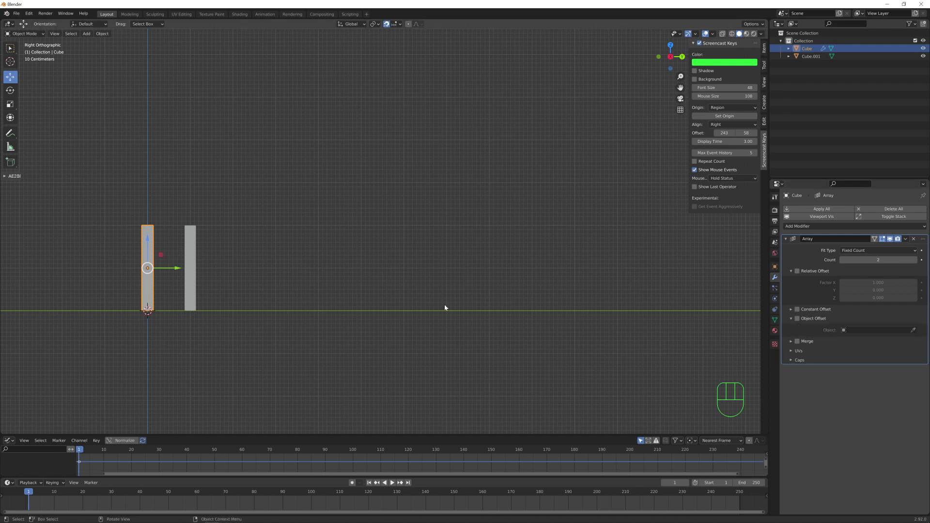
# - Set the original's Array to Object Offset driven by Cube.001
pyautogui.click(798, 322)
pyautogui.click(914, 332)
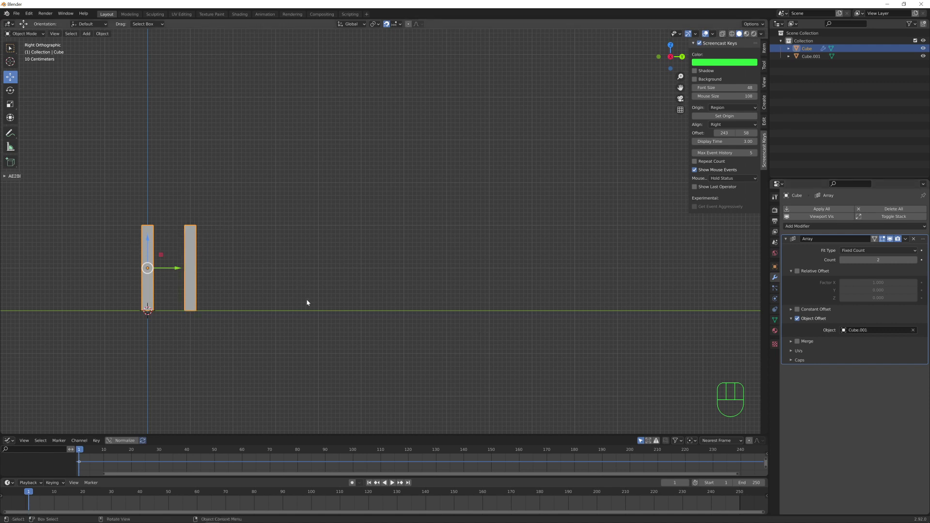
pyautogui.middleClick(282, 281)
pyautogui.middleClick(252, 279)
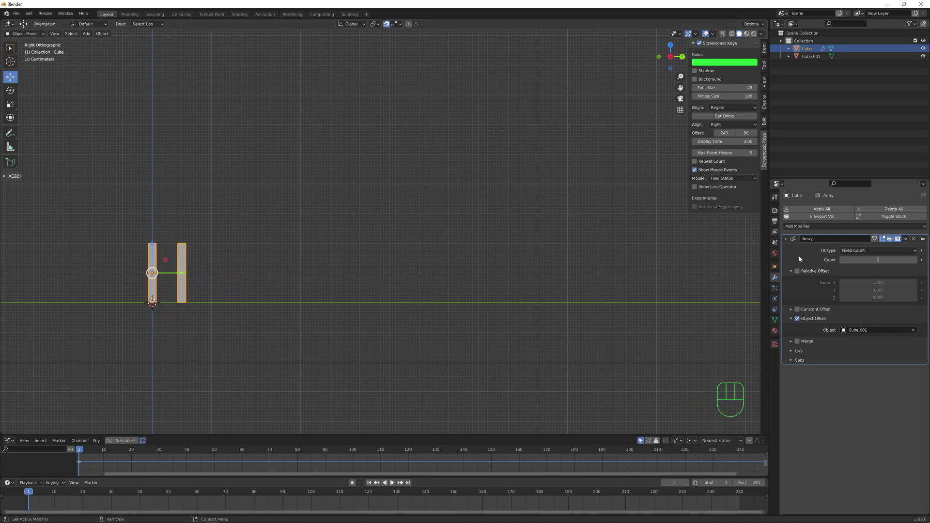
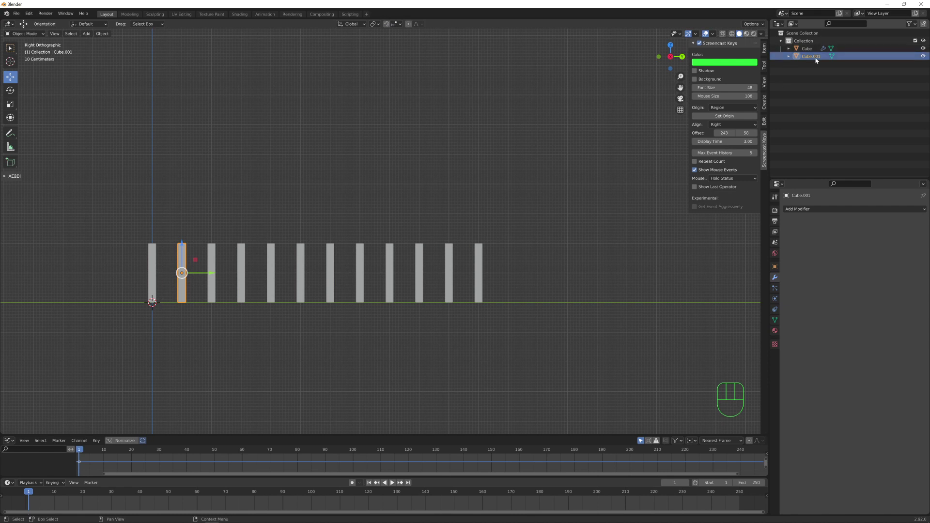
# - Scale up Cube.001 so each successive domino grows larger along the row
pyautogui.press('g')
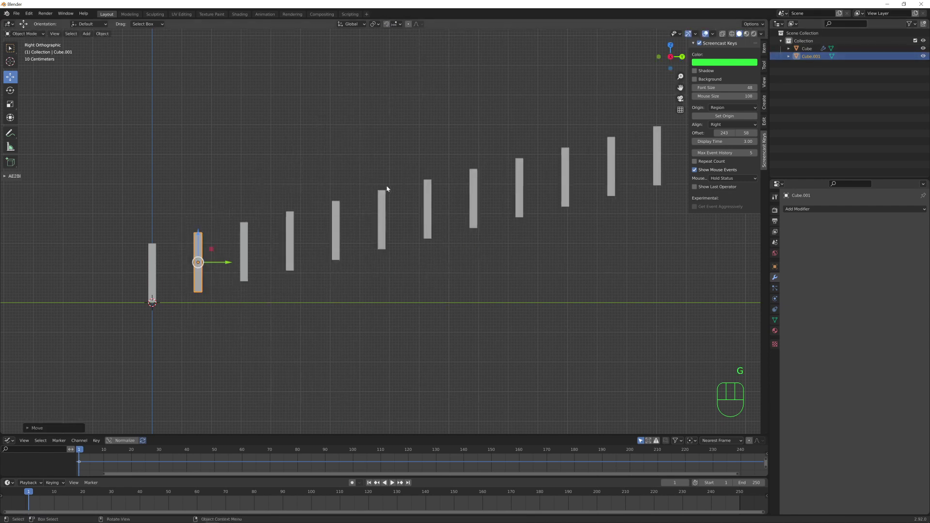
pyautogui.press('r')
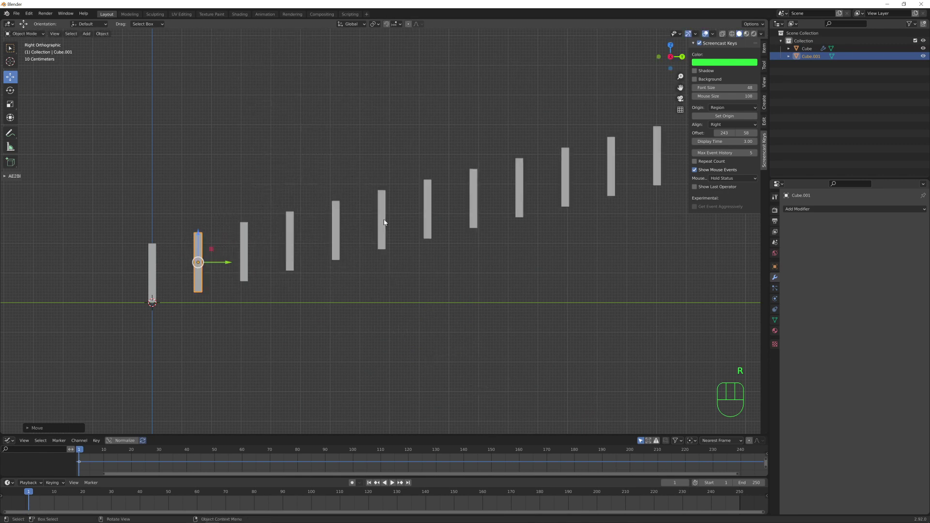
pyautogui.press('s')
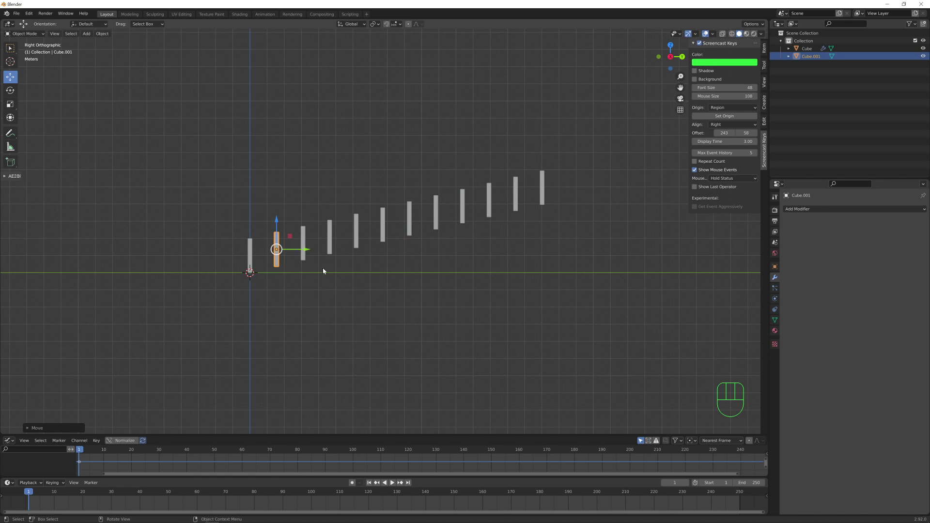
pyautogui.press('ctrl+z')
pyautogui.press('ctrl+z')
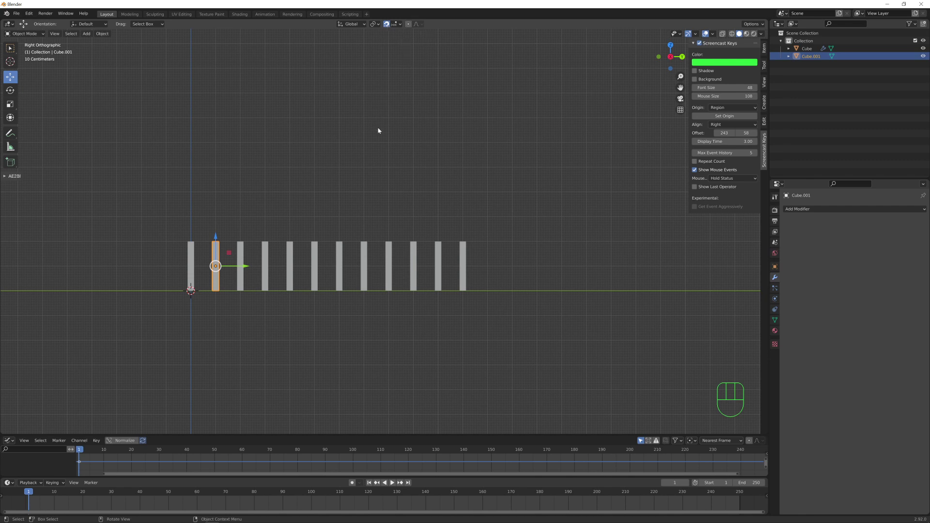
pyautogui.press('s')
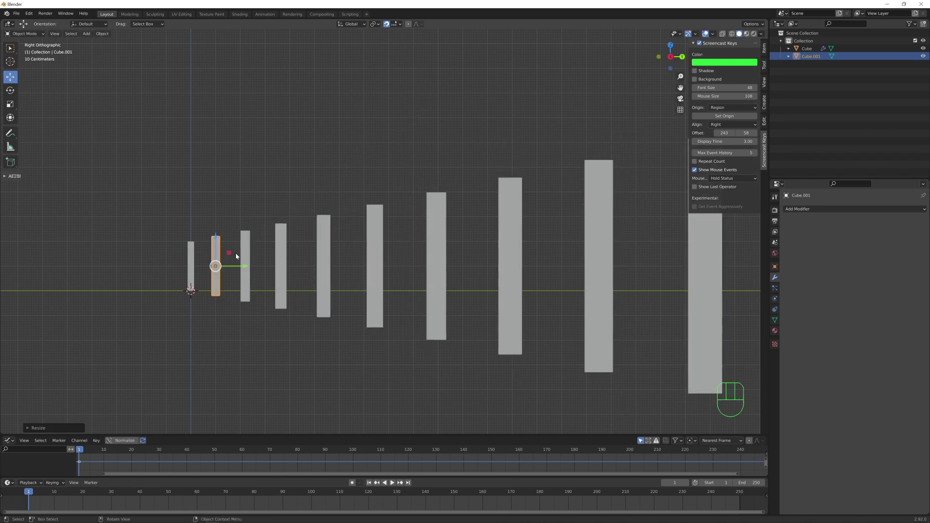
# - Apply the domino array as permanent mesh geometry
pyautogui.middleClick(248, 313)
pyautogui.moveTo(340, 266); pyautogui.dragTo(310, 281)
pyautogui.moveTo(349, 260); pyautogui.dragTo(313, 284)
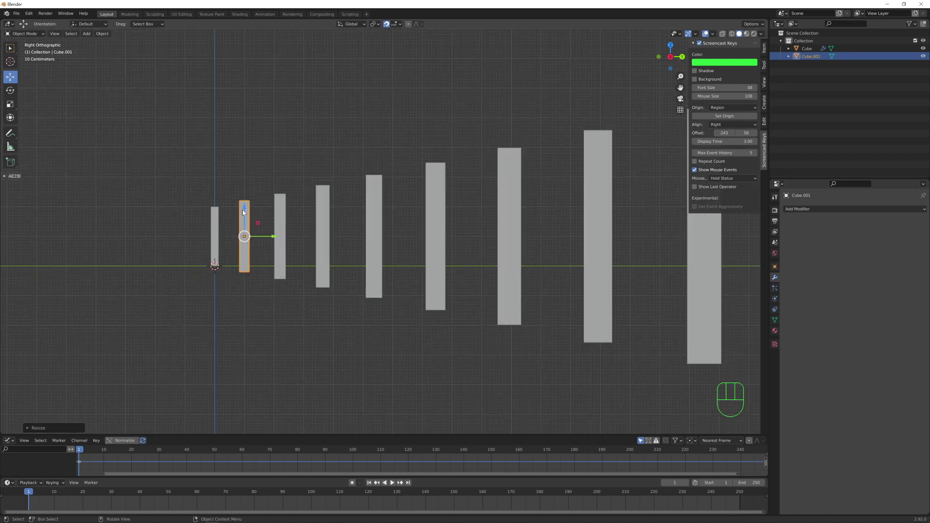
pyautogui.click(247, 208)
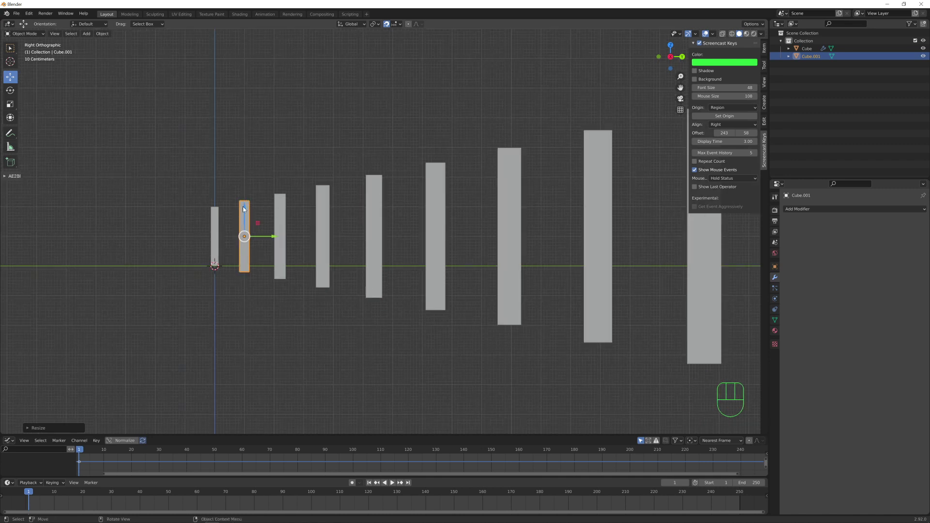
pyautogui.moveTo(247, 210); pyautogui.dragTo(271, 231)
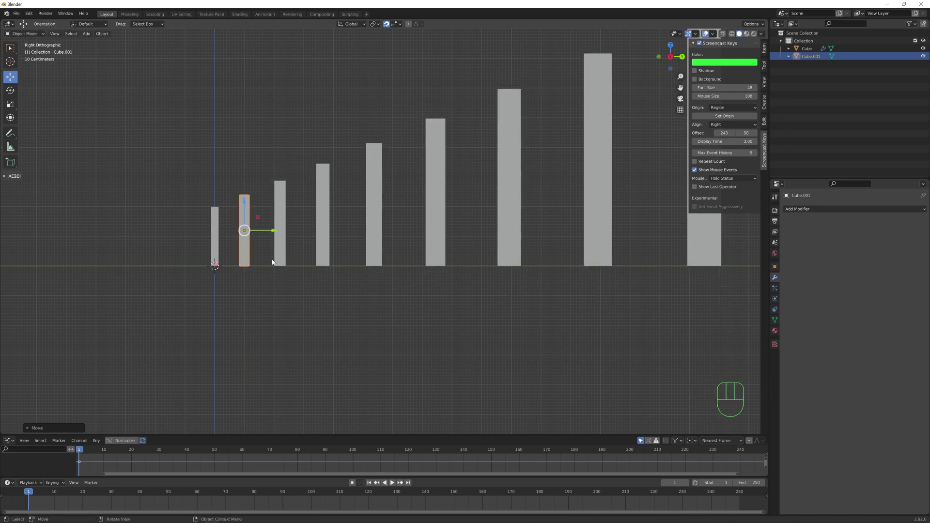
pyautogui.moveTo(386, 314); pyautogui.dragTo(277, 346)
pyautogui.middleClick(348, 341)
pyautogui.click(826, 211)
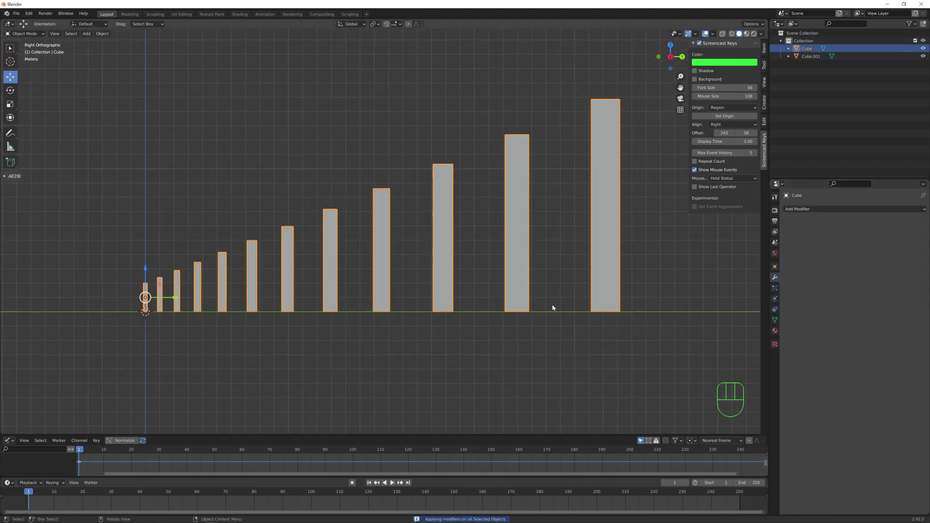
# - Delete the leftover helper object Cube.001
pyautogui.click(813, 60)
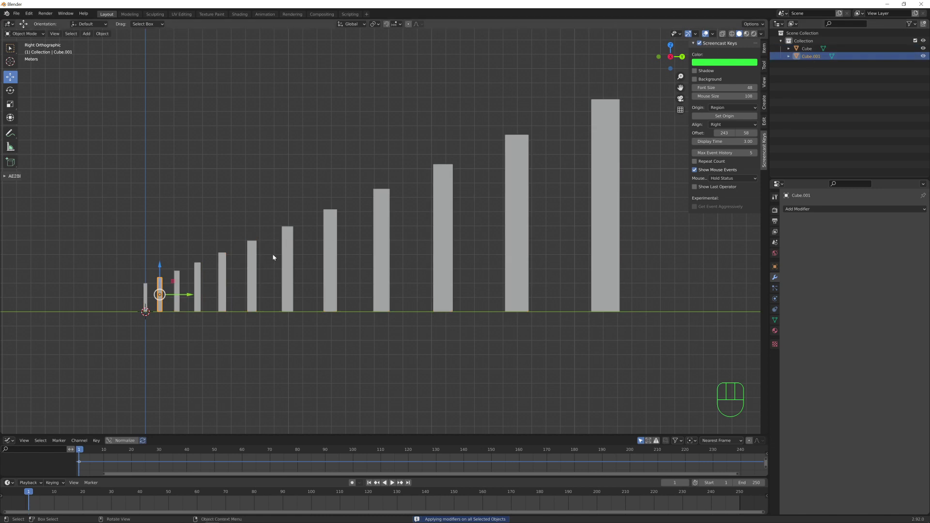
pyautogui.press('x')
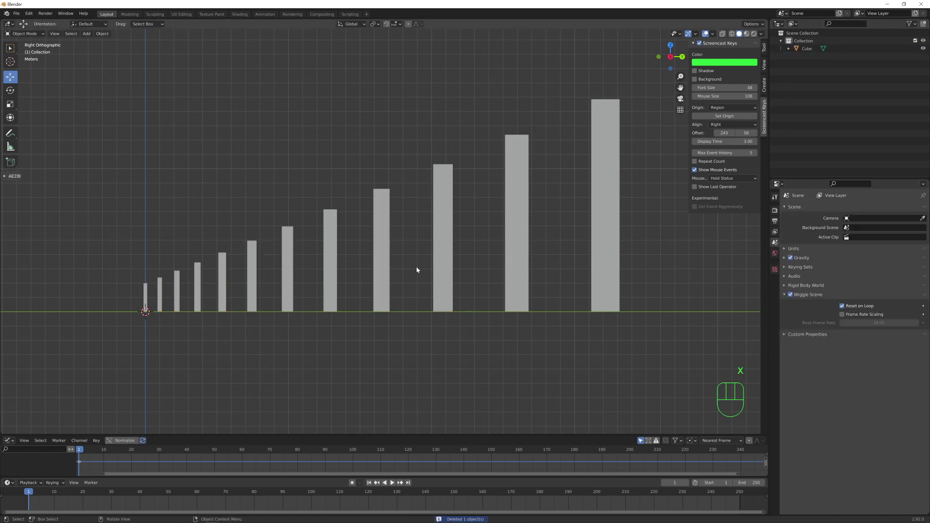
# - Separate the row mesh into individual domino objects by loose parts
pyautogui.click(444, 225)
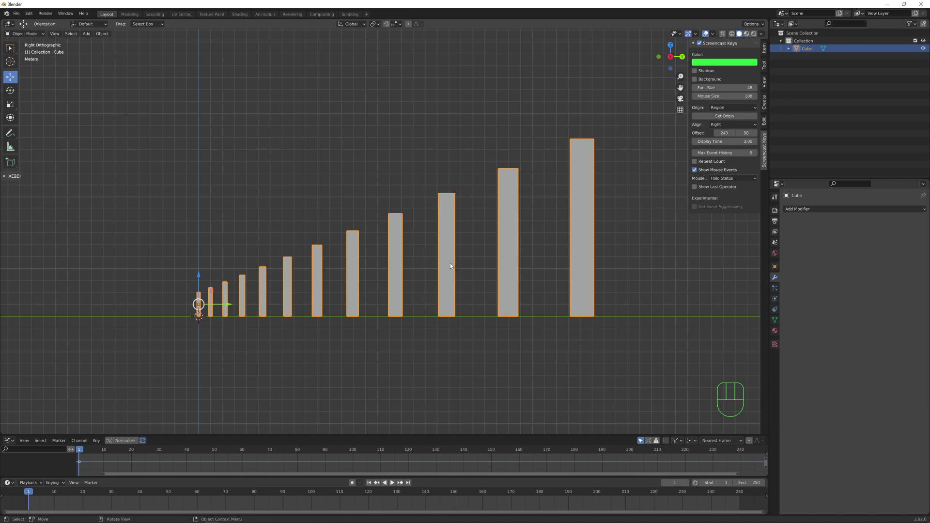
pyautogui.press('Tab')
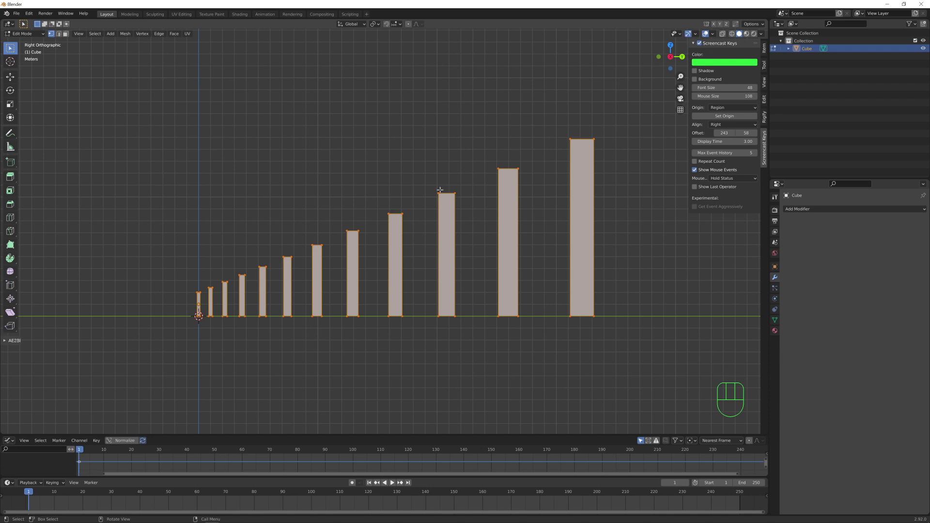
pyautogui.press('F3')
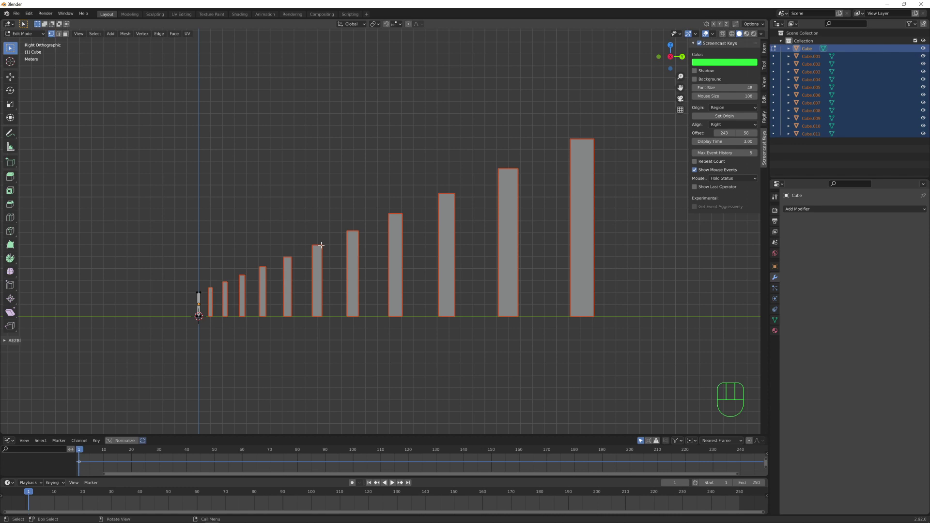
pyautogui.press('Tab')
# - Set each domino's origin to its own geometry centre
pyautogui.moveTo(109, 36); pyautogui.dragTo(232, 95)
pyautogui.click(448, 259)
pyautogui.click(512, 246)
pyautogui.moveTo(396, 254); pyautogui.dragTo(369, 258)
pyautogui.click(263, 284)
pyautogui.click(240, 290)
pyautogui.doubleClick(222, 299)
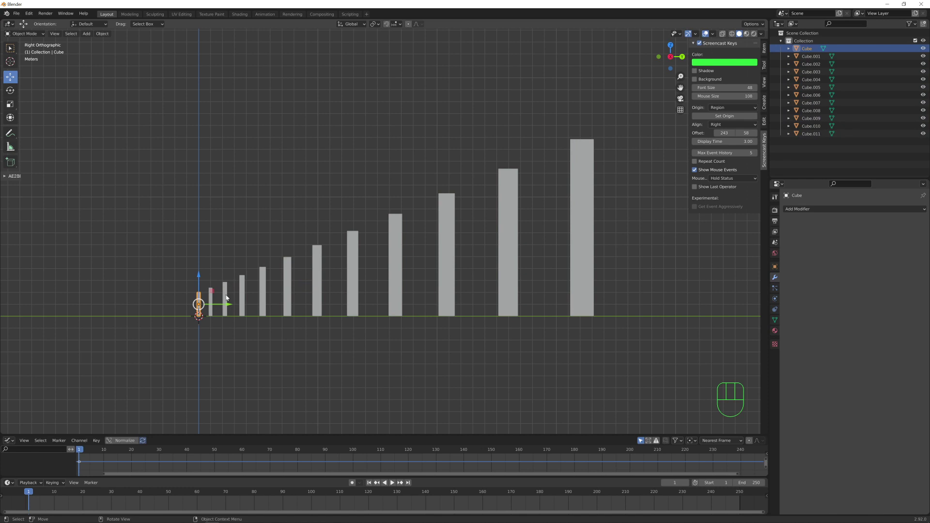
# - Make all twelve dominoes active rigid bodies and preview the playback
pyautogui.press('Escape')
pyautogui.press('a')
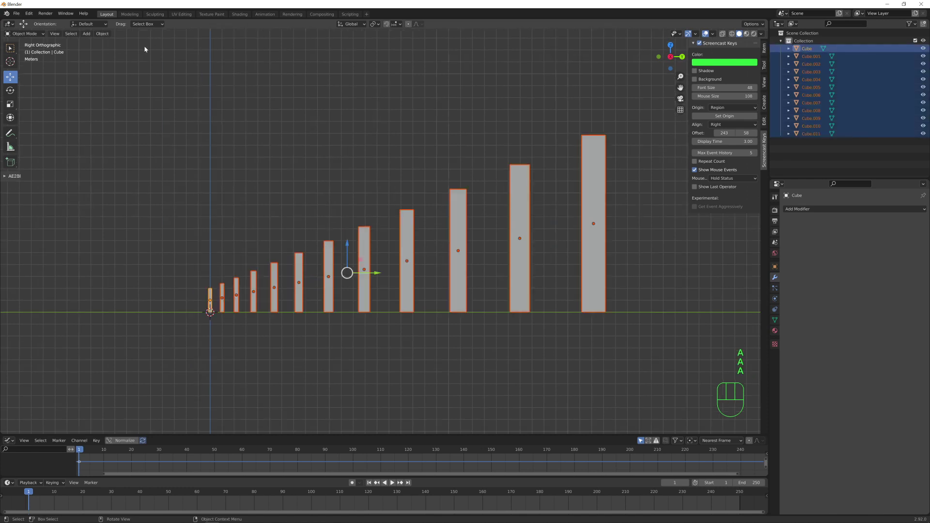
pyautogui.moveTo(95, 36); pyautogui.dragTo(202, 216)
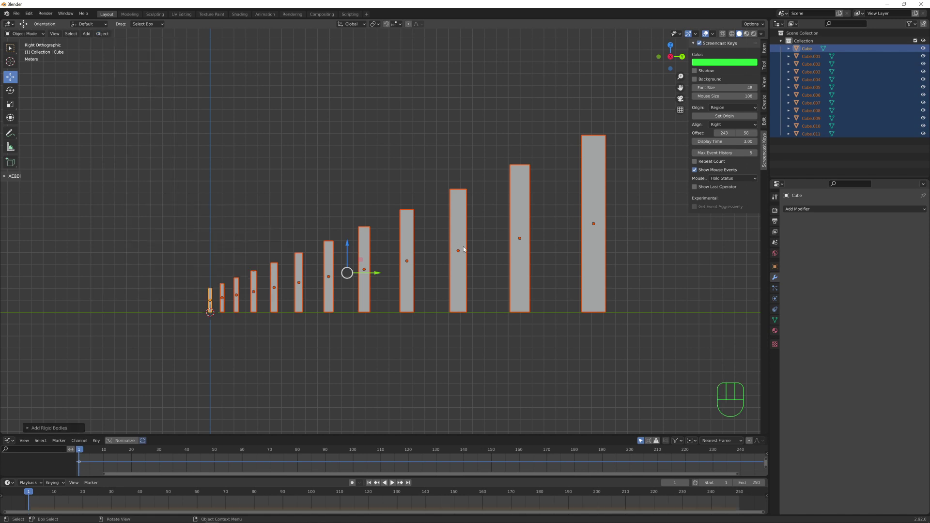
pyautogui.press('space')
pyautogui.press('space')
pyautogui.press('shift+Left')
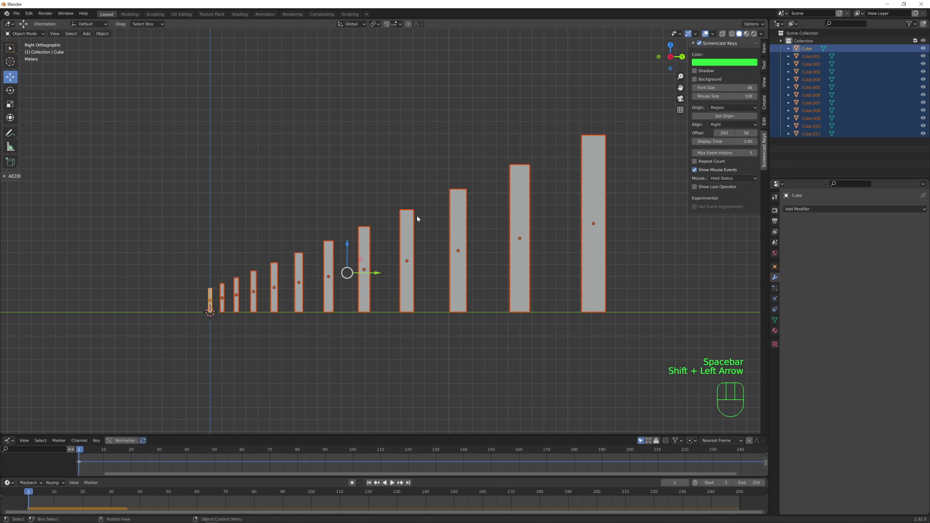
# - Orbit to view the row in perspective and deselect the dominoes
pyautogui.moveTo(407, 215); pyautogui.dragTo(423, 238)
pyautogui.middleClick(405, 217)
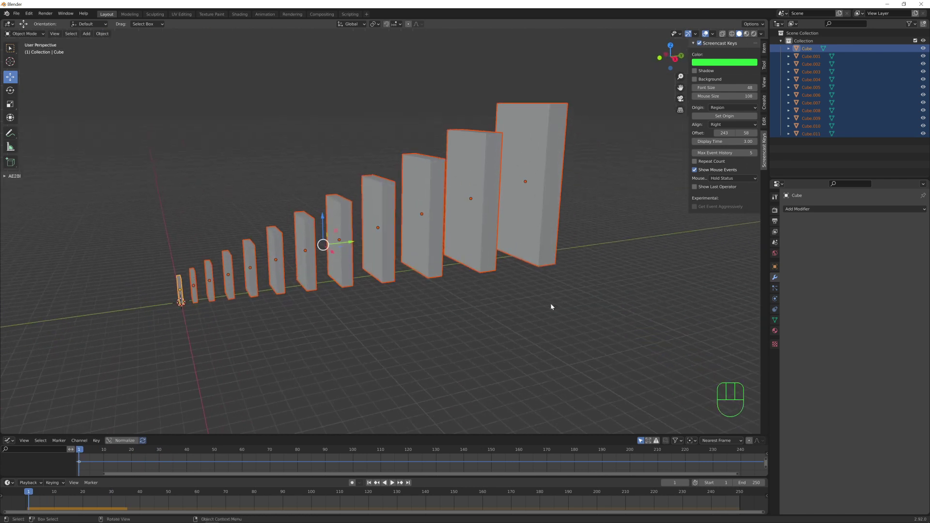
pyautogui.middleClick(461, 290)
pyautogui.press('Tab')
pyautogui.press('Tab')
pyautogui.click(292, 309)
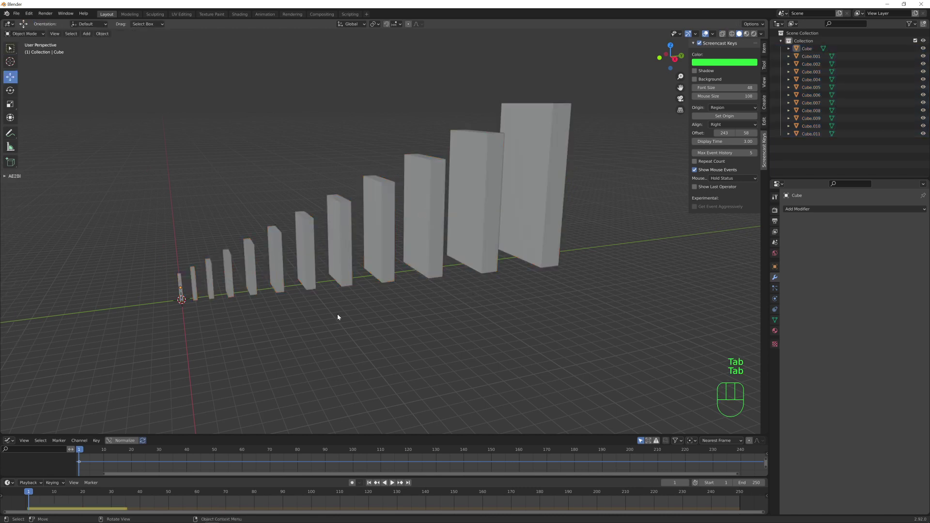
# - Add a plane and scale it into a wide floor covering the whole row
pyautogui.press('shift+a')
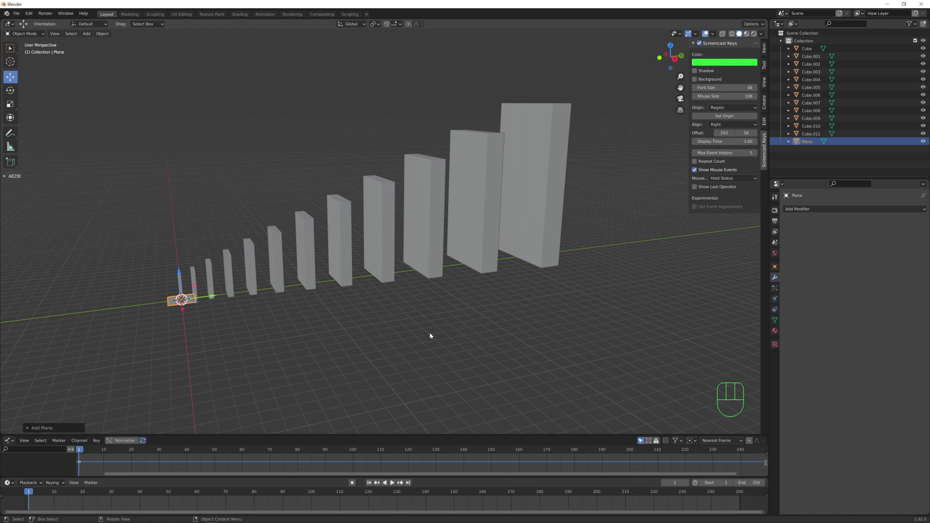
pyautogui.press('s')
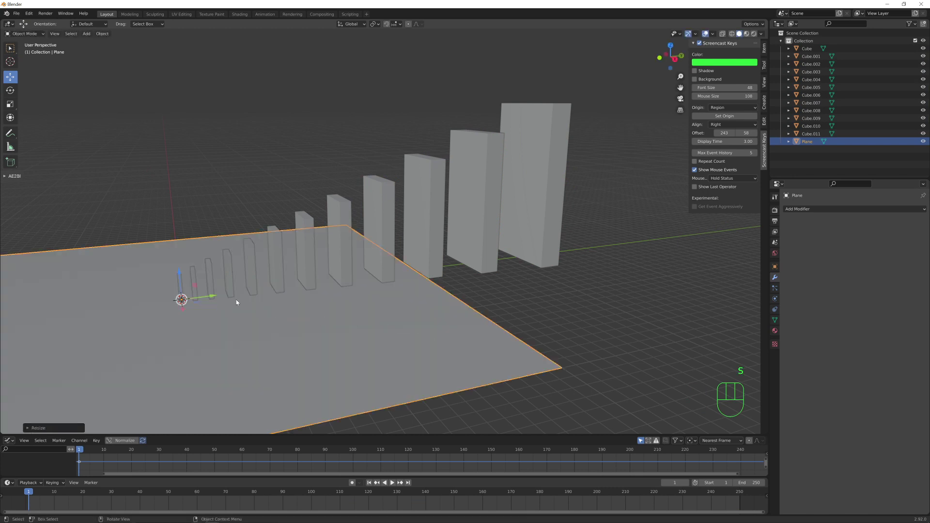
pyautogui.moveTo(215, 298); pyautogui.dragTo(449, 267)
pyautogui.press('s')
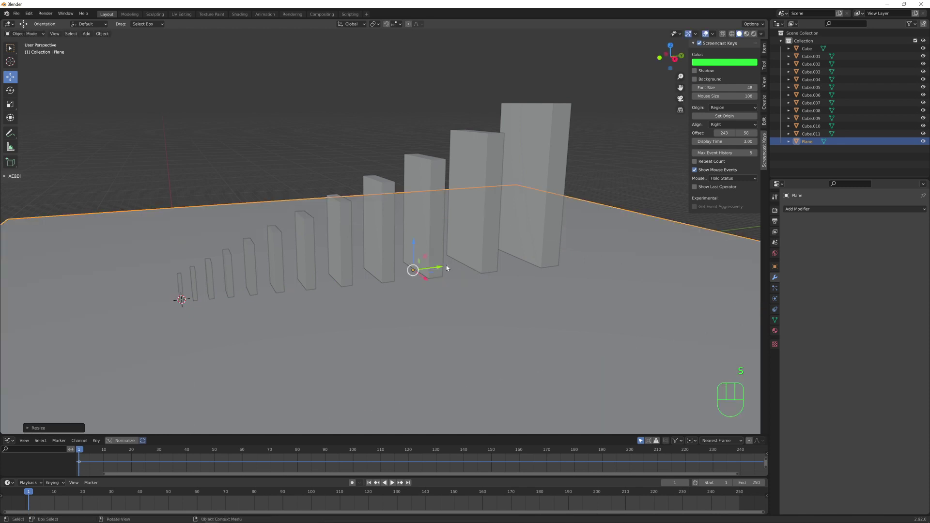
pyautogui.press('KP_7')
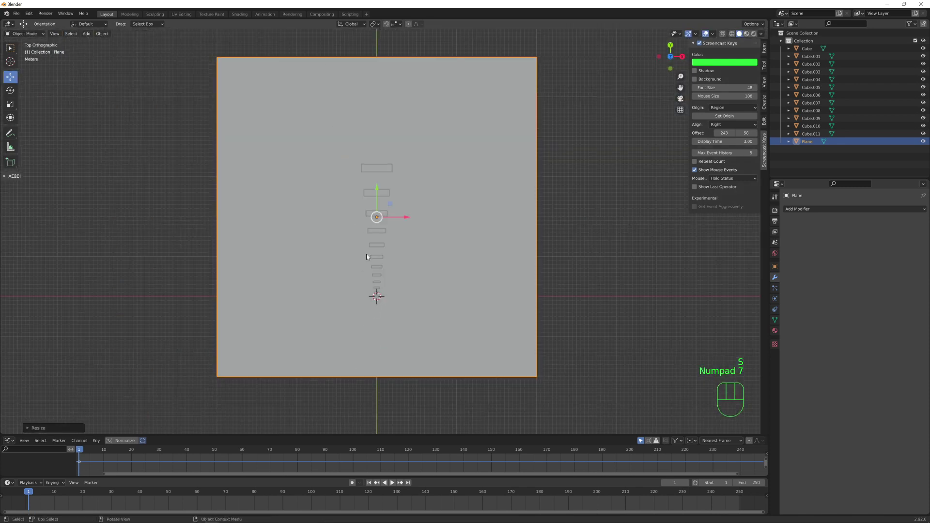
pyautogui.moveTo(426, 253); pyautogui.dragTo(431, 205)
# - Apply the floor plane's scale
pyautogui.middleClick(452, 211)
pyautogui.moveTo(765, 36); pyautogui.dragTo(405, 268)
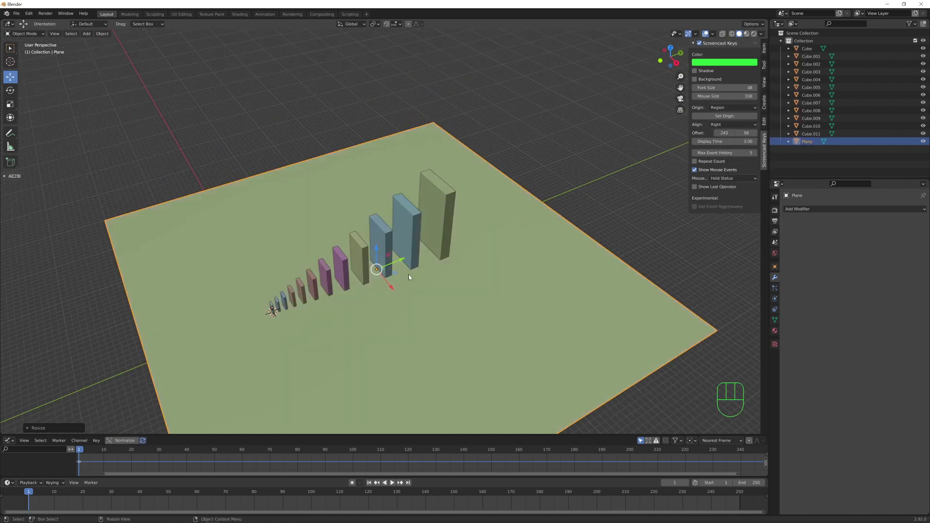
pyautogui.moveTo(414, 277); pyautogui.dragTo(425, 271)
pyautogui.middleClick(416, 263)
pyautogui.press('ctrl+a')
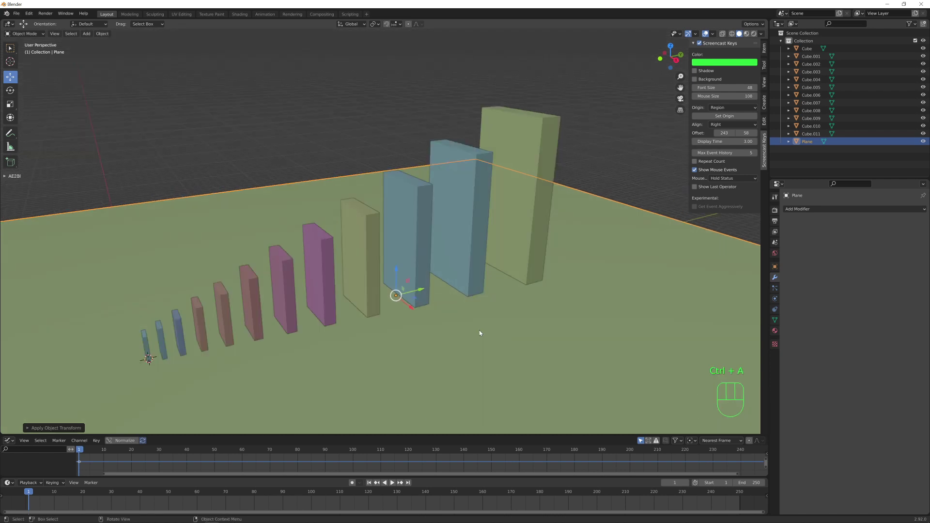
# - Give the floor plane Passive rigid body physics
pyautogui.click(778, 301)
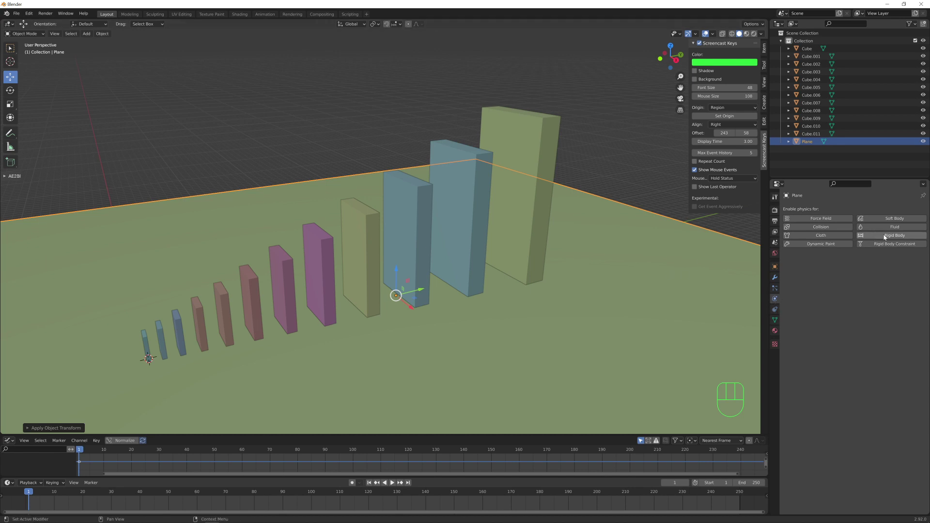
pyautogui.click(886, 237)
pyautogui.moveTo(878, 269); pyautogui.dragTo(860, 285)
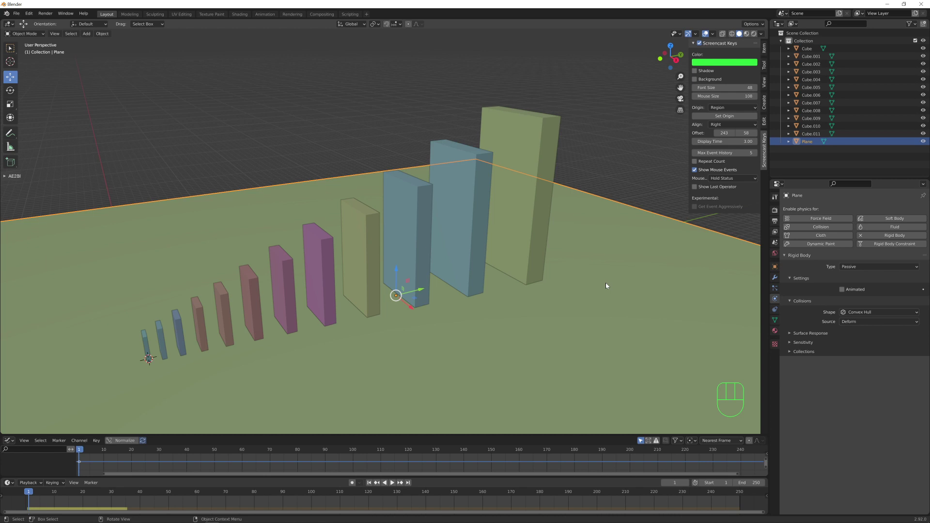
pyautogui.press('space')
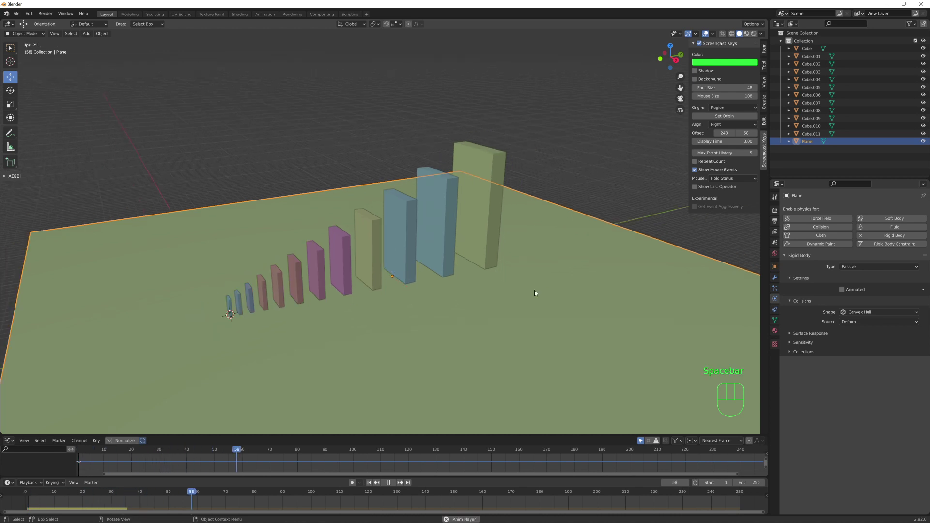
pyautogui.press('space')
pyautogui.middleClick(518, 294)
pyautogui.press('KP_1')
pyautogui.press('KP_3')
pyautogui.middleClick(501, 271)
pyautogui.moveTo(564, 230); pyautogui.dragTo(559, 230)
pyautogui.click(485, 224)
pyautogui.press('space')
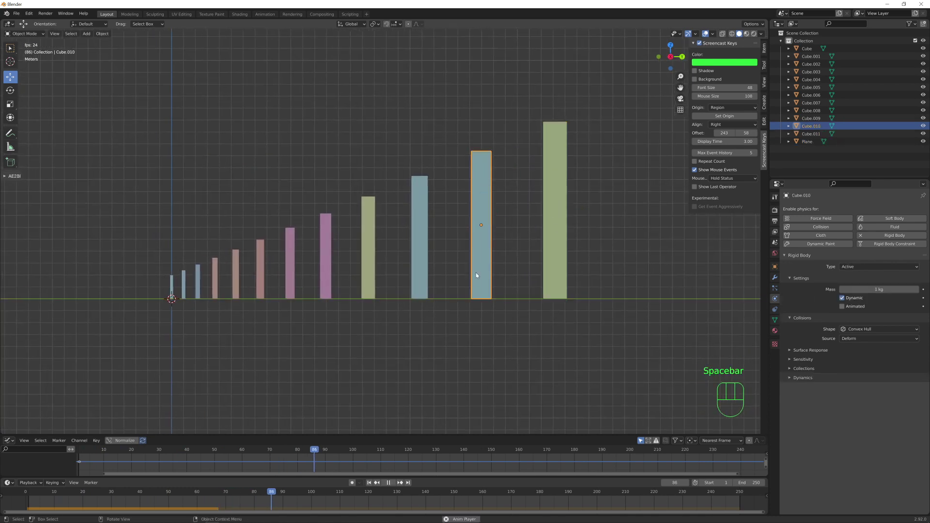
pyautogui.press('space')
pyautogui.middleClick(397, 279)
pyautogui.middleClick(385, 293)
pyautogui.middleClick(395, 291)
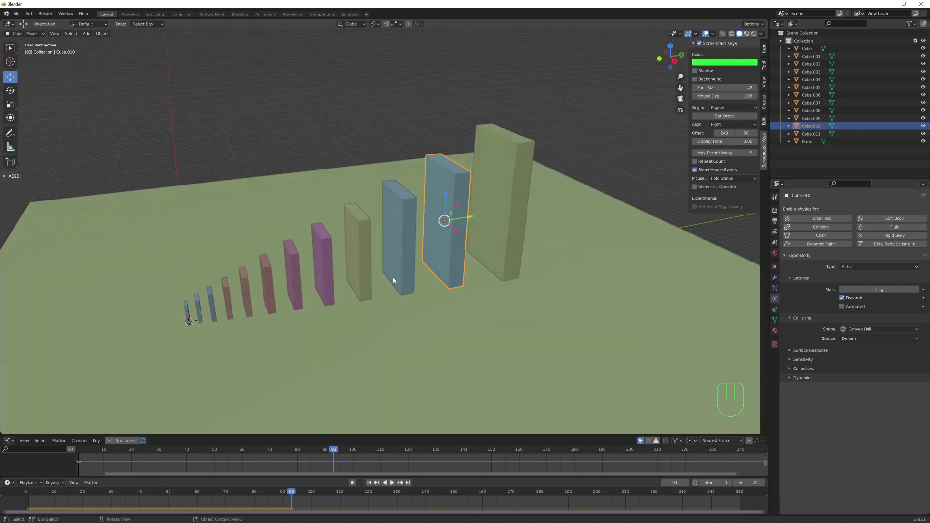
pyautogui.press('KP_3')
pyautogui.middleClick(332, 281)
pyautogui.middleClick(351, 288)
pyautogui.middleClick(401, 257)
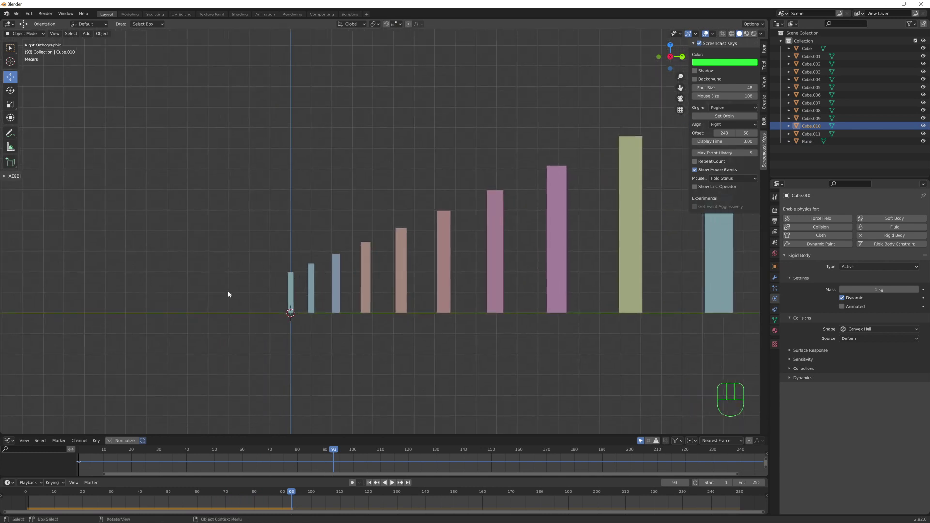
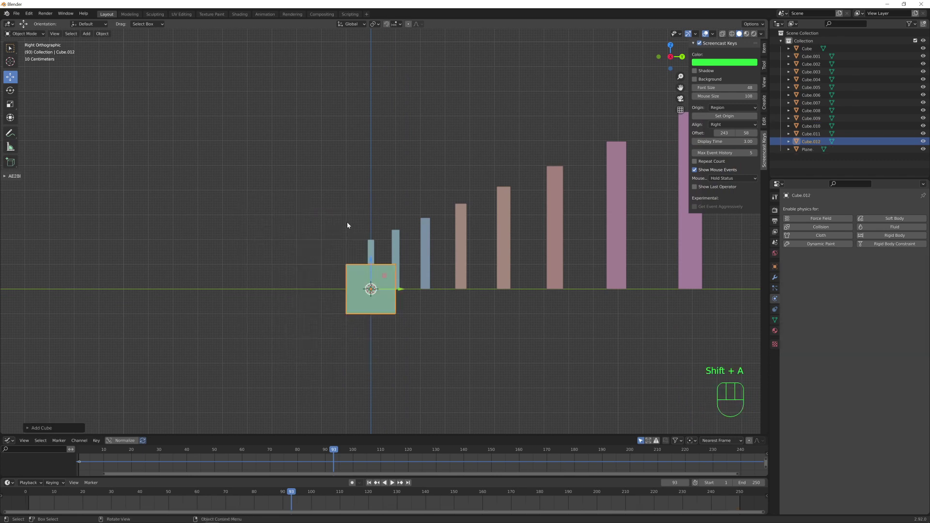
# - Position and shrink the trigger cube in the air beside the first domino, applying its scale
pyautogui.press('g')
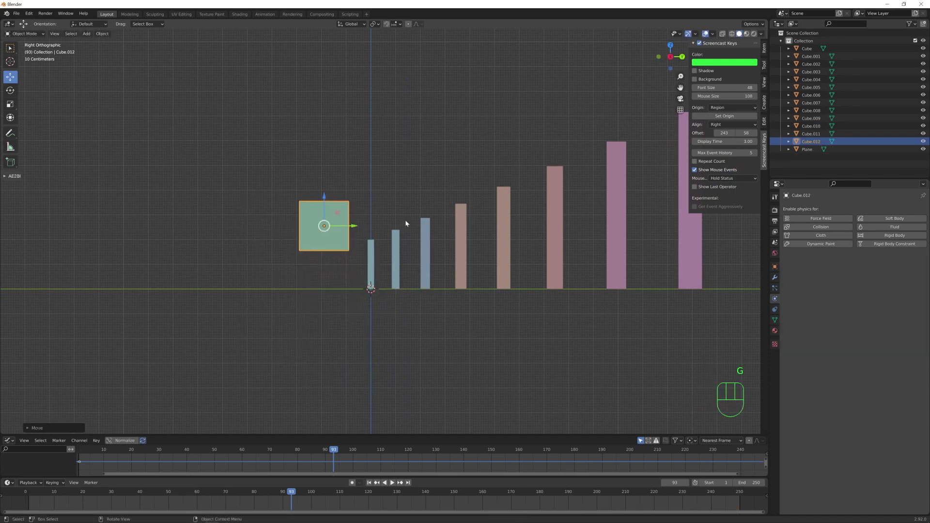
pyautogui.press('s')
pyautogui.press('g')
pyautogui.press('ctrl+a')
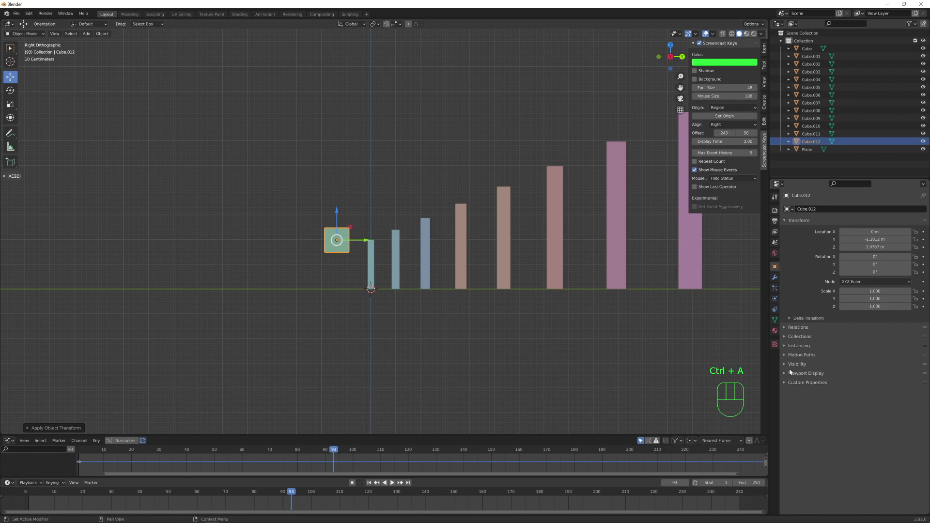
# - Set Cube.012 to display as Bounds in Viewport Display and rewind to frame 1
pyautogui.click(788, 377)
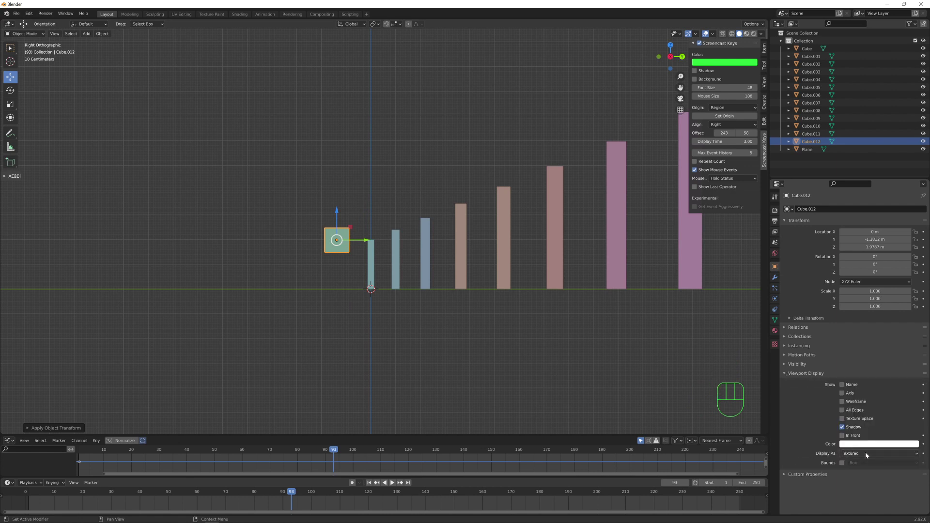
pyautogui.moveTo(786, 368); pyautogui.dragTo(816, 377)
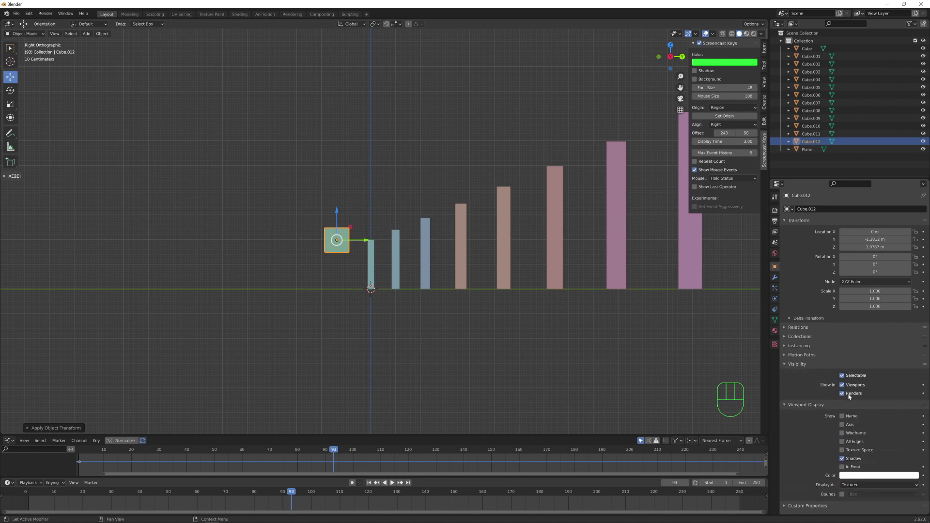
pyautogui.click(844, 395)
pyautogui.click(786, 367)
pyautogui.click(868, 455)
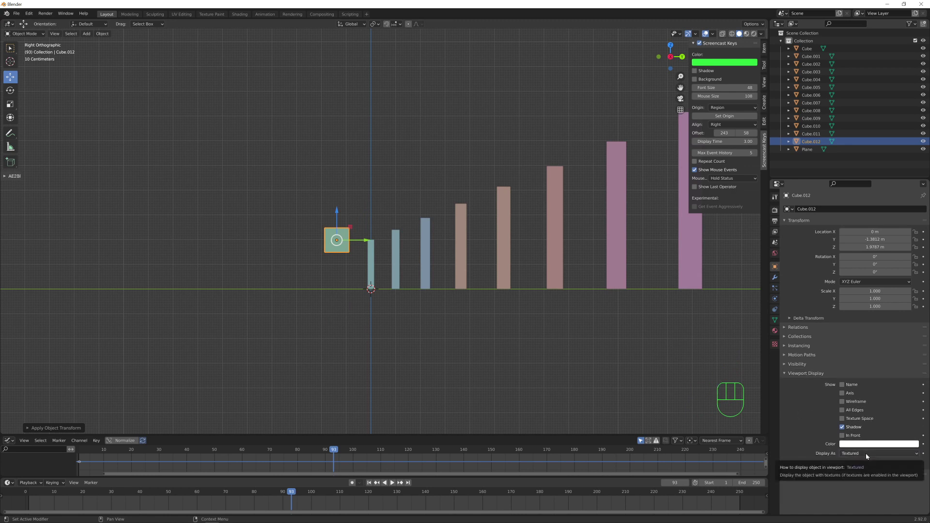
pyautogui.click(868, 455)
pyautogui.press('shift+Left')
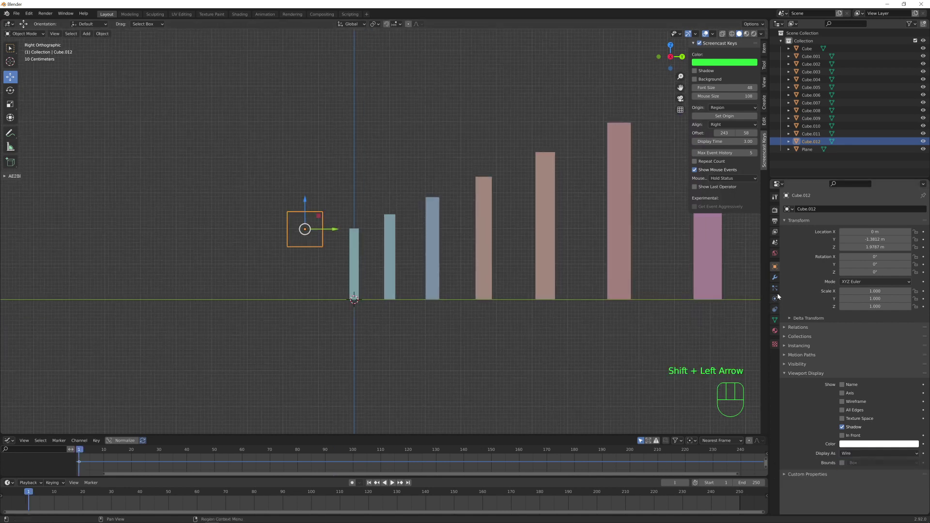
# - Add Passive rigid body physics to Cube.012 with Animated enabled
pyautogui.click(777, 300)
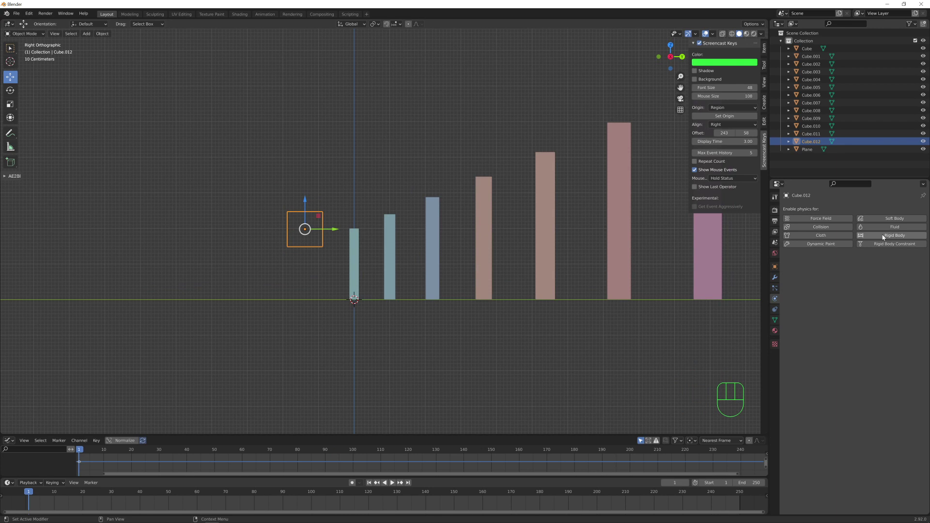
pyautogui.click(886, 238)
pyautogui.moveTo(874, 269); pyautogui.dragTo(857, 299)
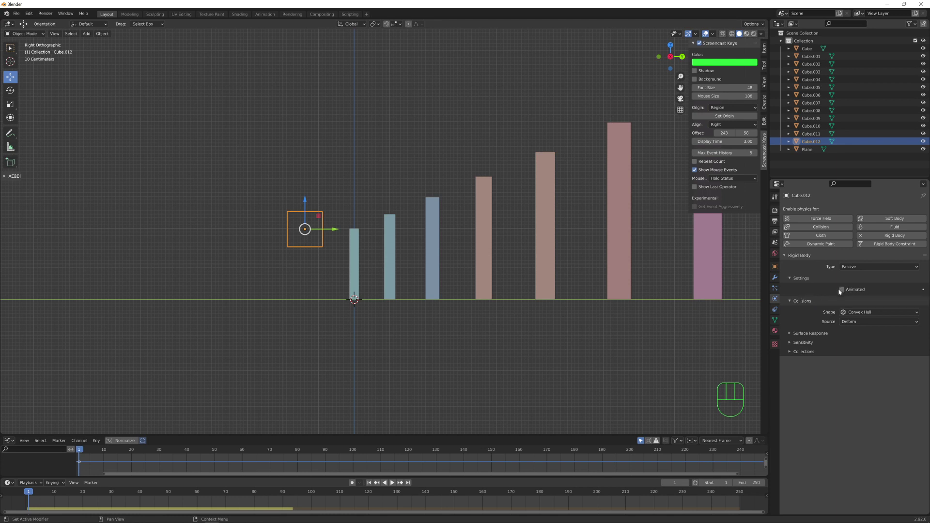
pyautogui.click(844, 292)
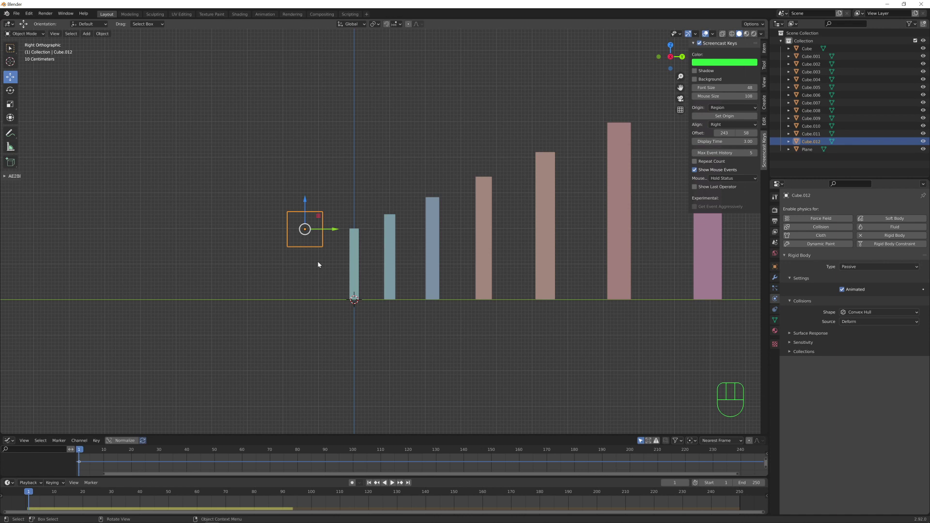
# - Keyframe the trigger cube's location at frame 1 and advance to frame 12
pyautogui.press('ctrl+z')
pyautogui.press('i')
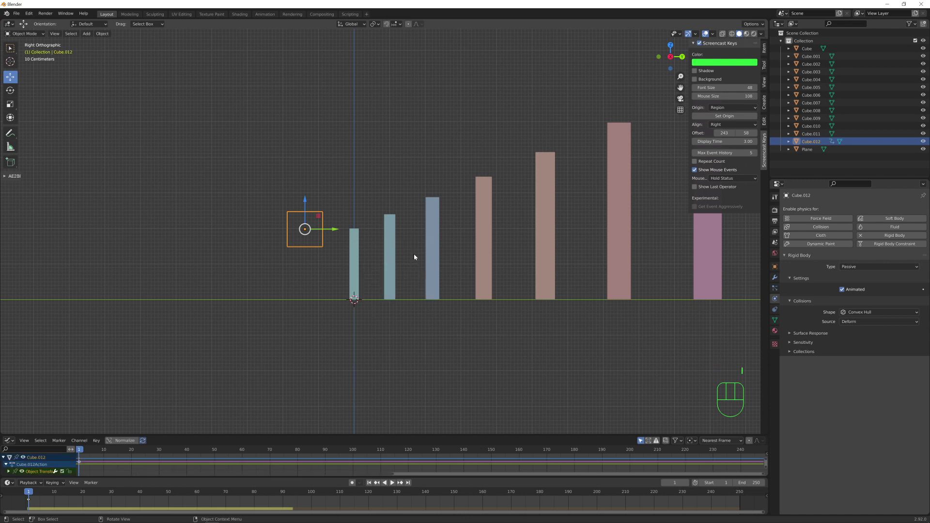
pyautogui.press('Right')
pyautogui.press('Right')
pyautogui.press('Right')
pyautogui.press('Right')
pyautogui.press('Right')
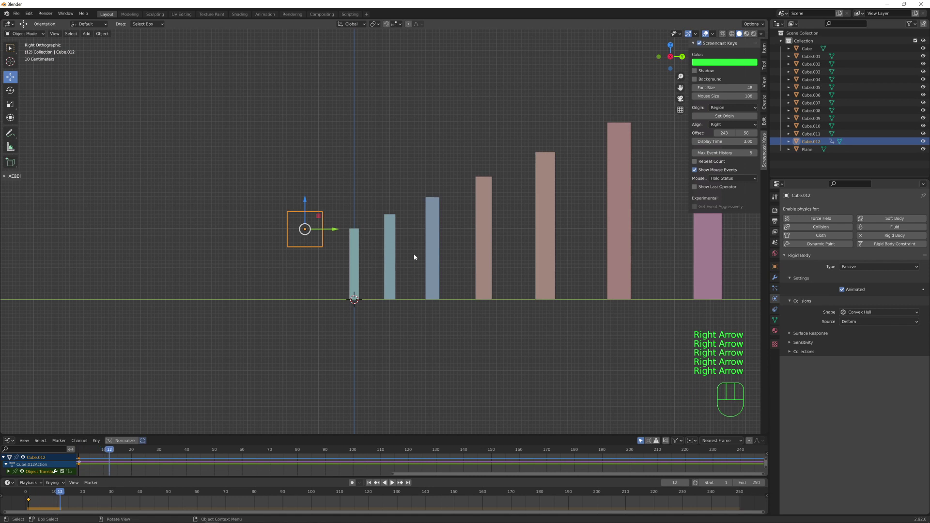
# - Push the cube into the first domino, keyframe that location, and rewind to the start
pyautogui.moveTo(337, 231); pyautogui.dragTo(372, 237)
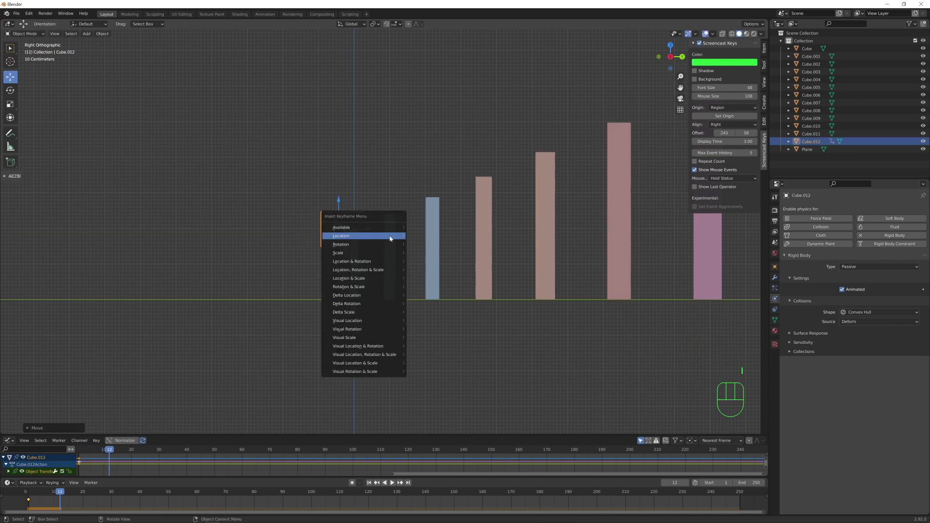
pyautogui.moveTo(381, 257); pyautogui.dragTo(392, 283)
pyautogui.middleClick(398, 264)
pyautogui.middleClick(385, 263)
pyautogui.middleClick(376, 259)
pyautogui.middleClick(395, 257)
pyautogui.press('shift+Left')
pyautogui.press('space')
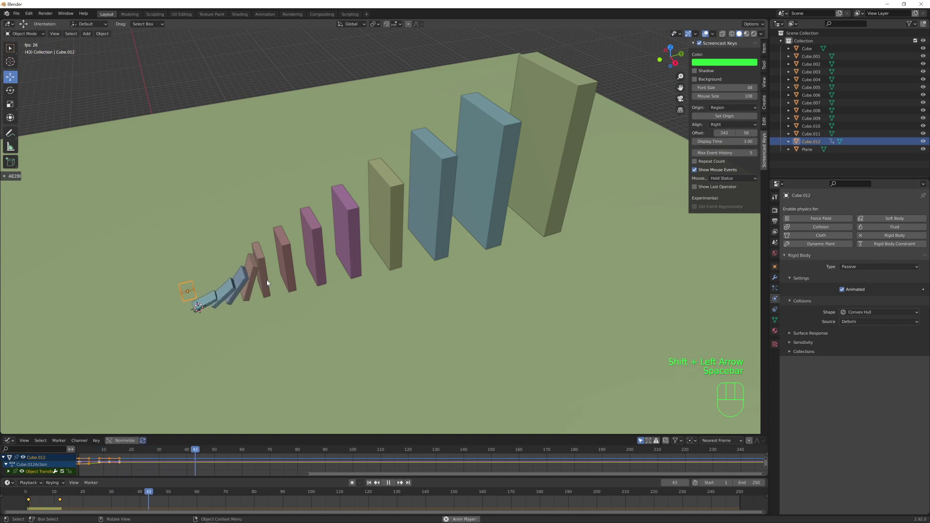
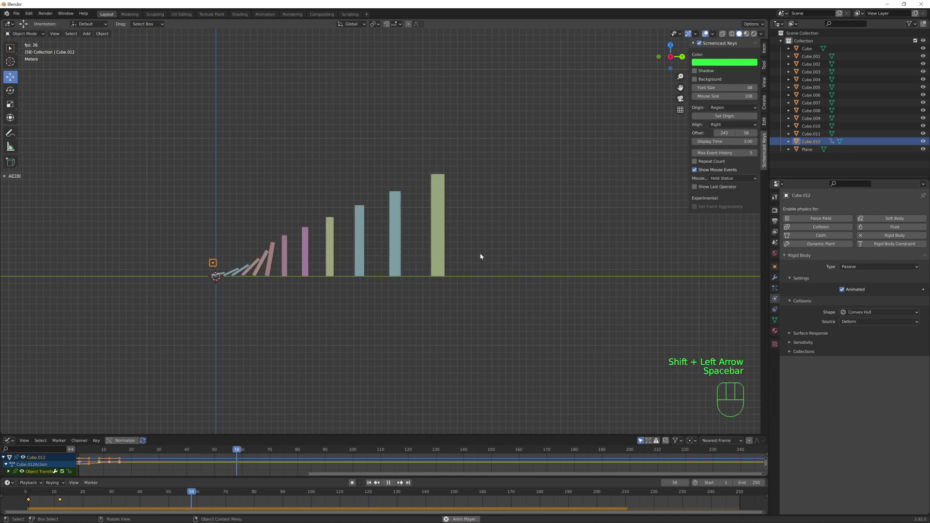
pyautogui.middleClick(454, 268)
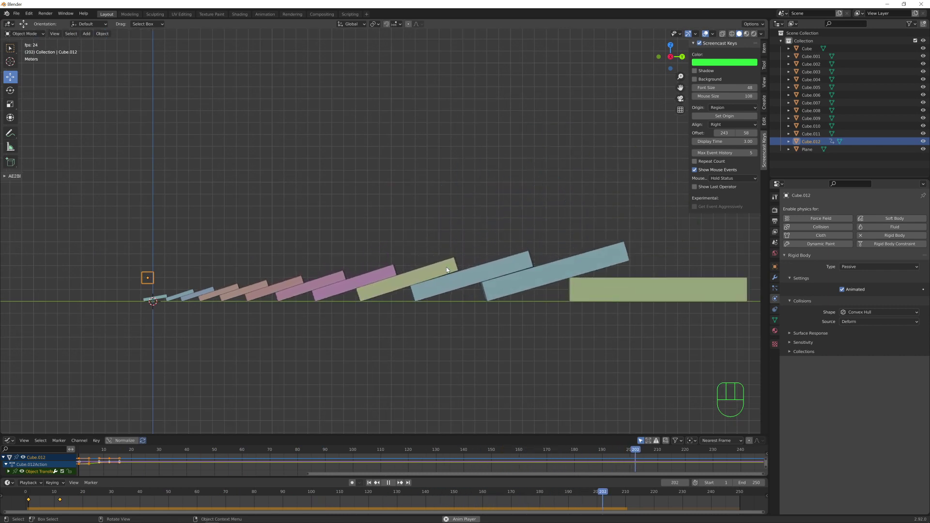
pyautogui.press('shift+Left')
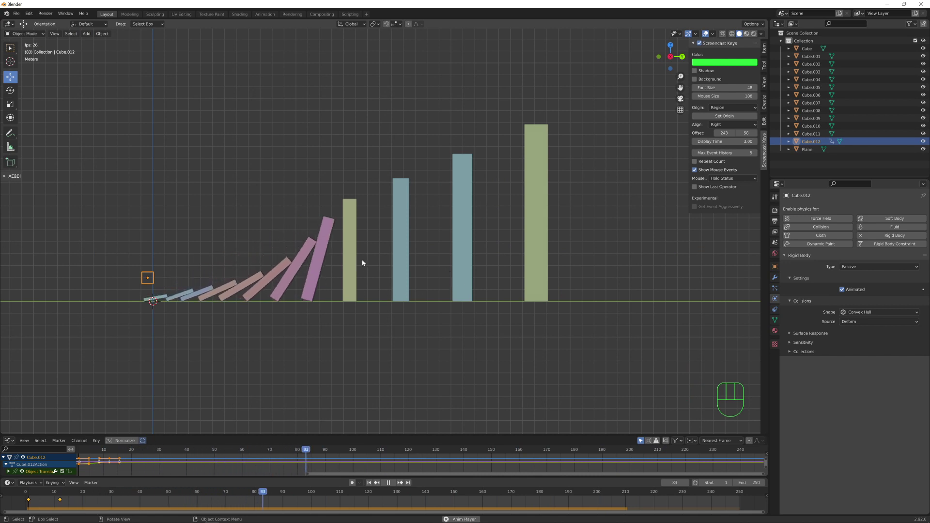
pyautogui.press('space')
# - Select the large dominoes in turn to raise their mass, setting Cube.011 to 55 kg
pyautogui.click(395, 234)
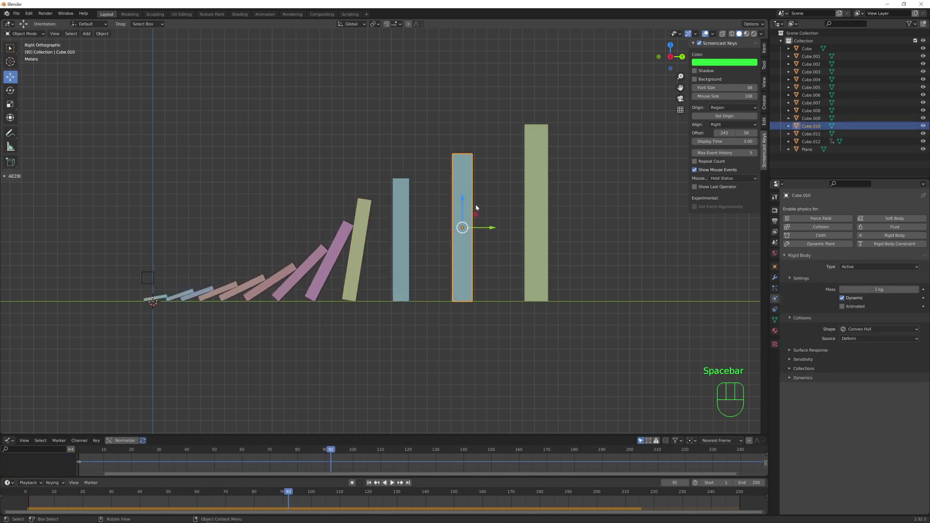
pyautogui.click(537, 192)
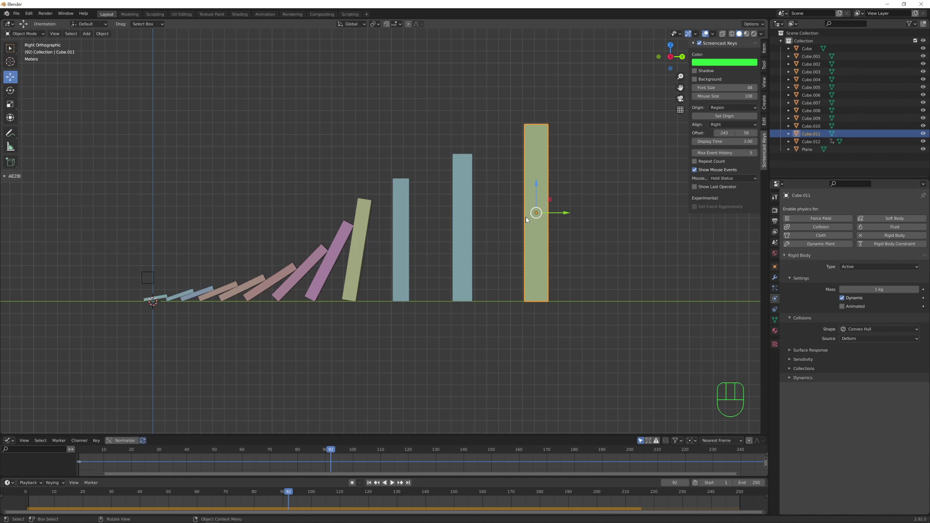
pyautogui.middleClick(348, 277)
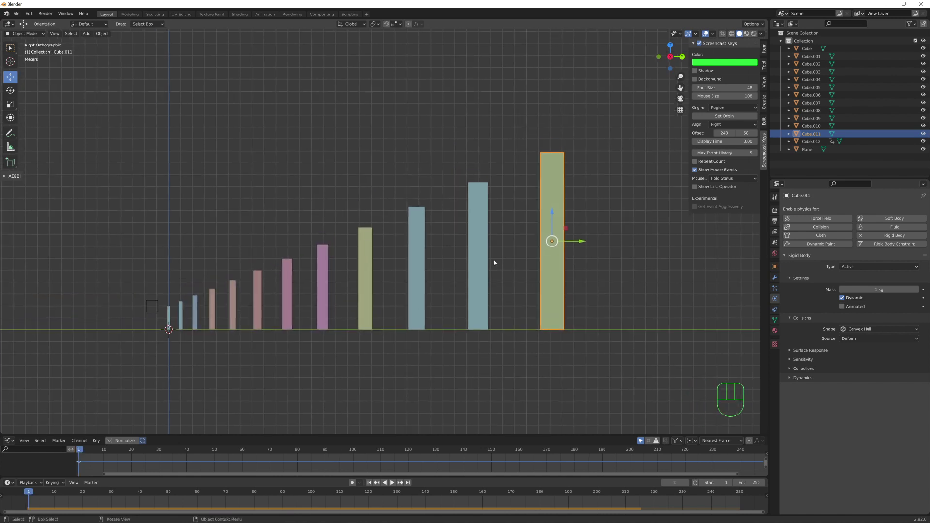
pyautogui.moveTo(477, 240); pyautogui.dragTo(462, 248)
pyautogui.click(422, 254)
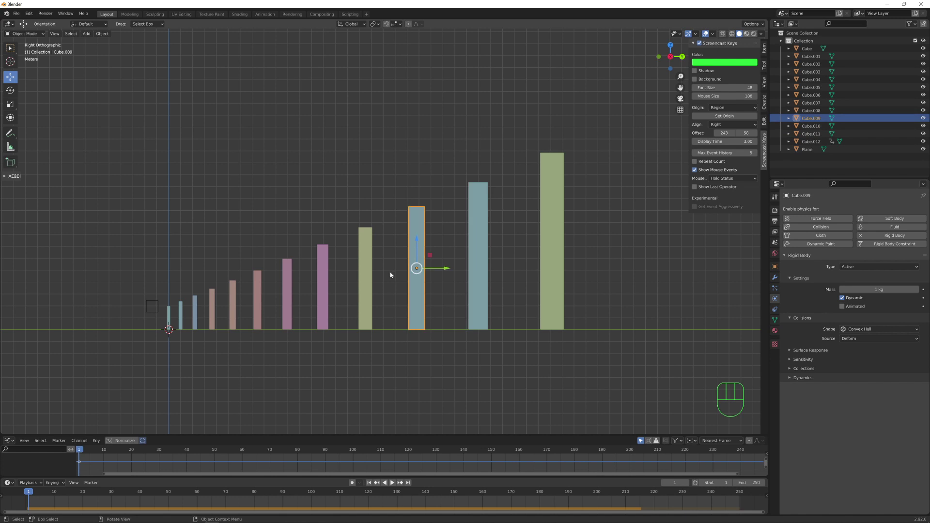
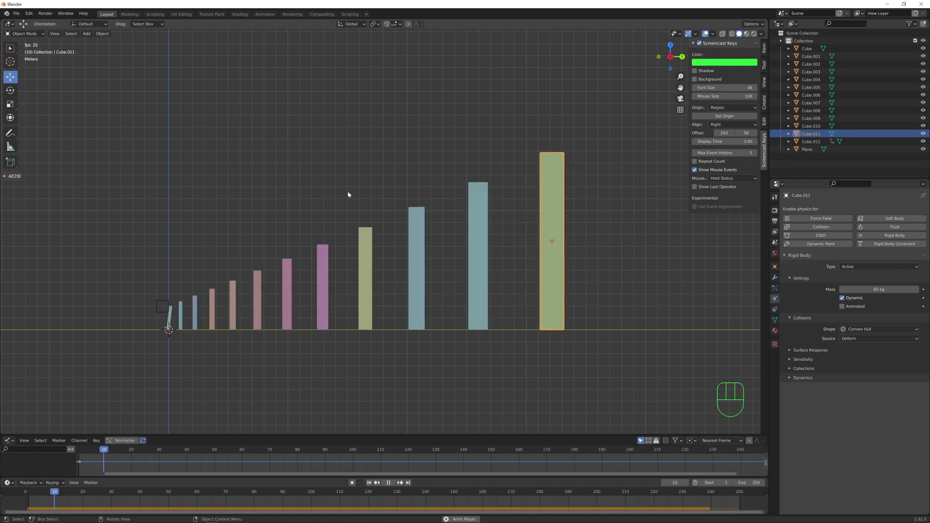
# - Stop playback and set the active domino's Dynamics damping to 0.8
pyautogui.press('shift+Left')
pyautogui.press('space')
pyautogui.press('space')
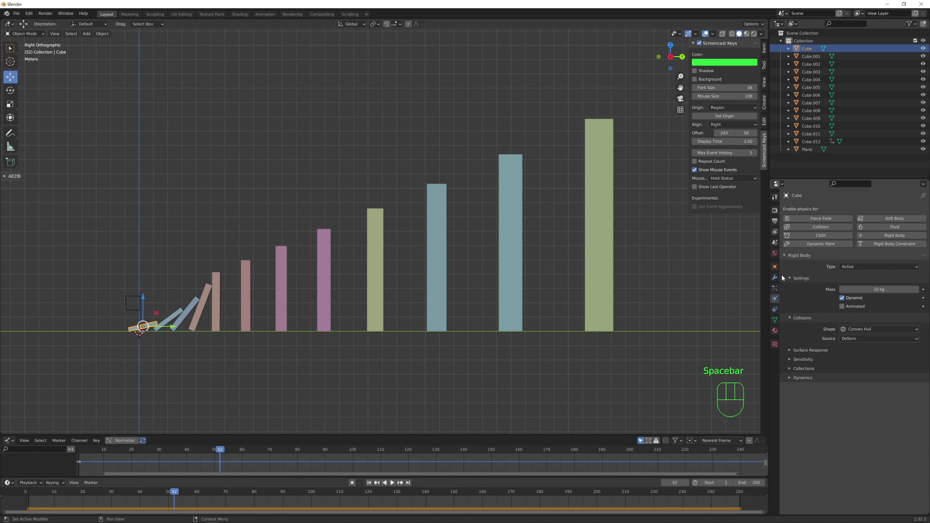
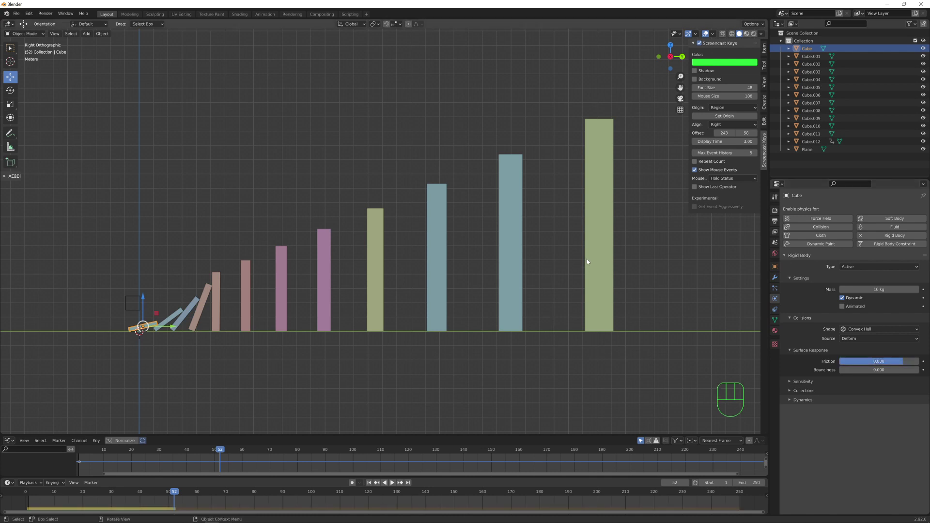
pyautogui.click(596, 251)
# - Copy the damping setting from the active domino to all dominoes and replay the simulation
pyautogui.press('c')
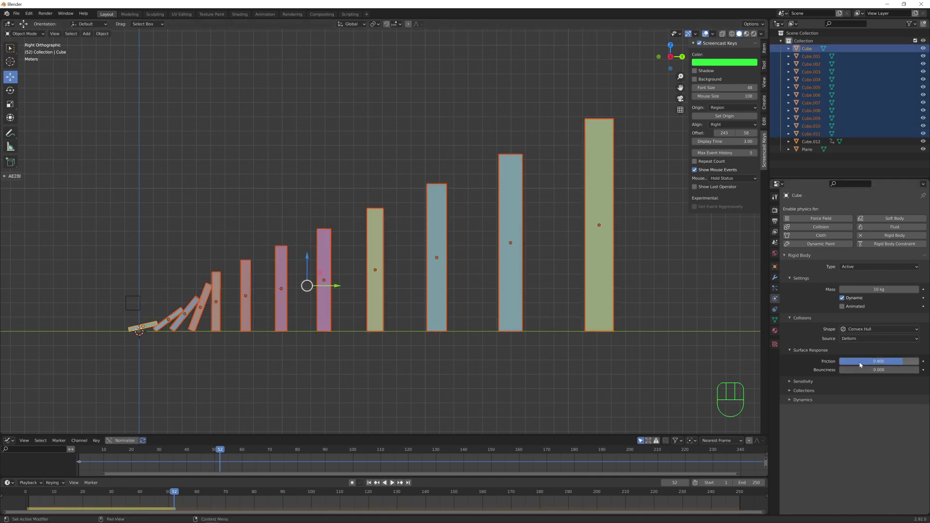
pyautogui.moveTo(865, 364); pyautogui.dragTo(909, 402)
pyautogui.moveTo(893, 365); pyautogui.dragTo(863, 366)
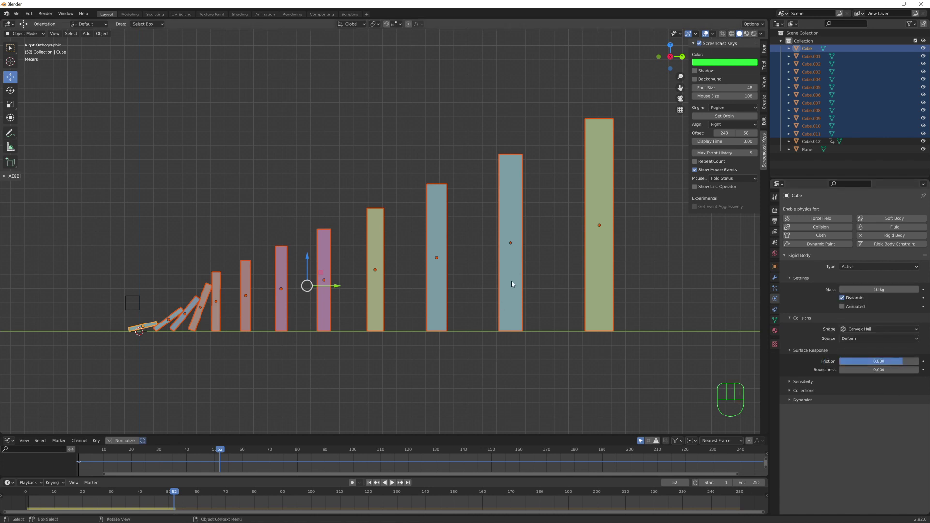
pyautogui.press('shift+Left')
pyautogui.press('space')
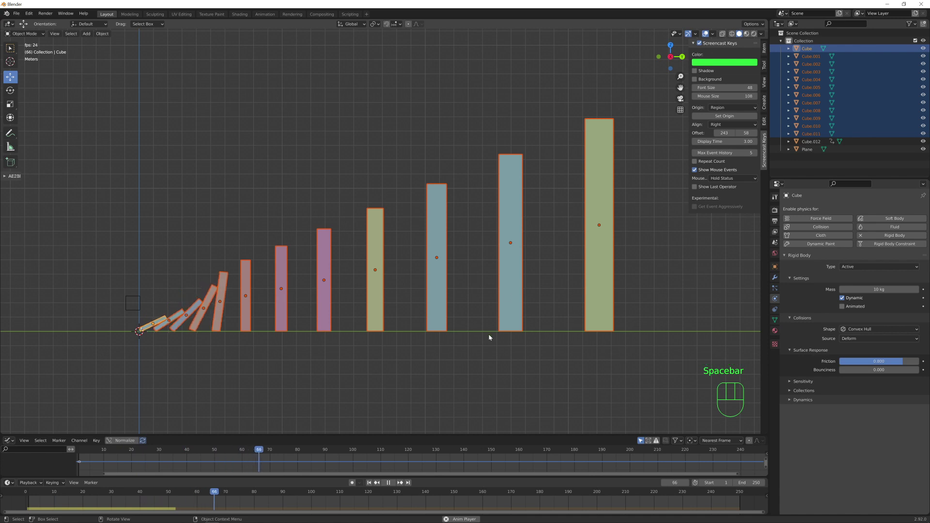
pyautogui.press('shift+Left')
pyautogui.press('space')
pyautogui.click(777, 244)
# - Set Rigid Body World speed to 1.2 and orbit to watch the dominoes topple
pyautogui.click(785, 288)
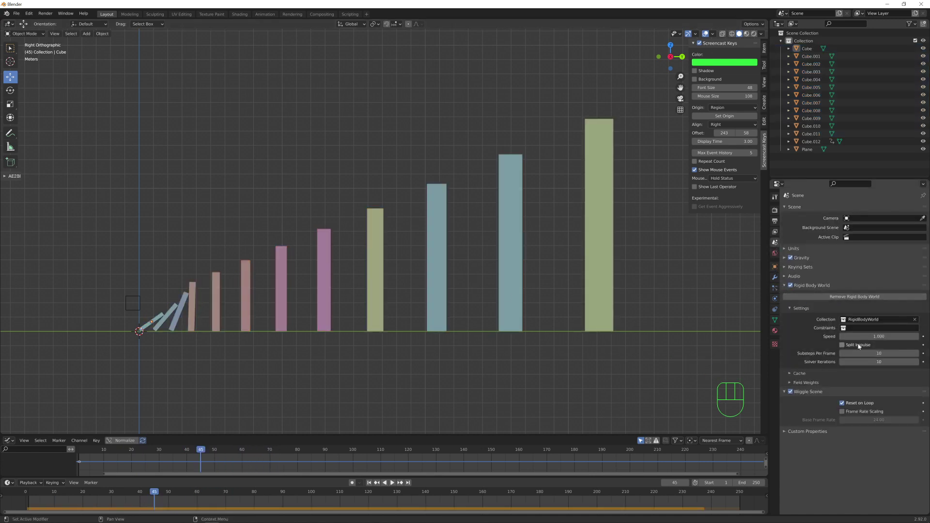
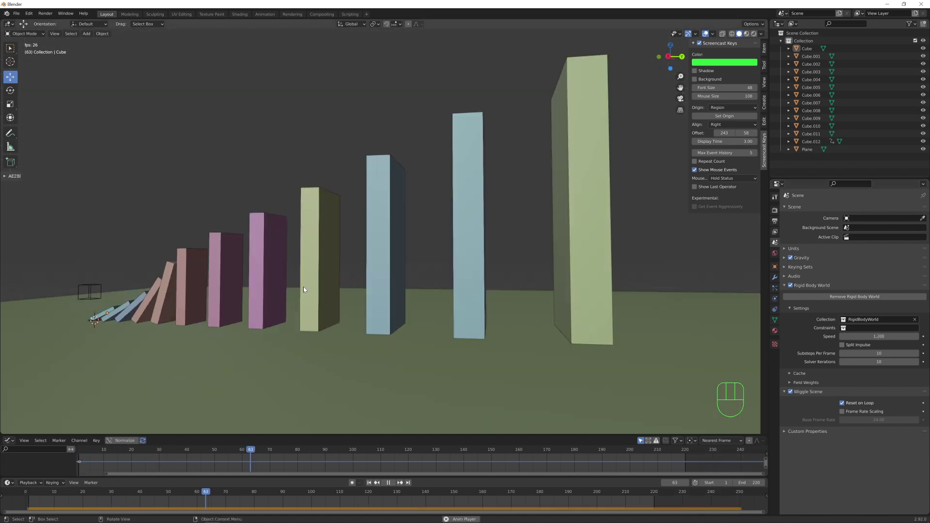
pyautogui.moveTo(309, 289); pyautogui.dragTo(337, 301)
pyautogui.middleClick(344, 312)
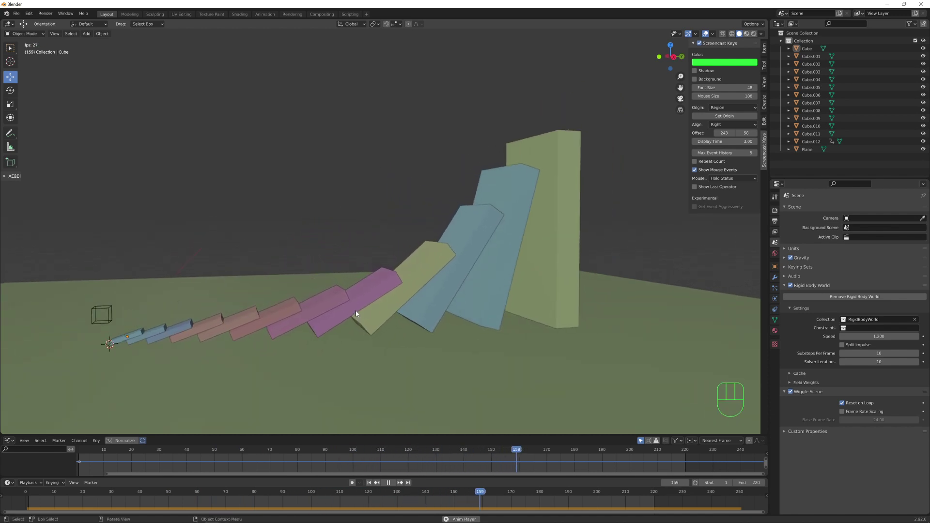